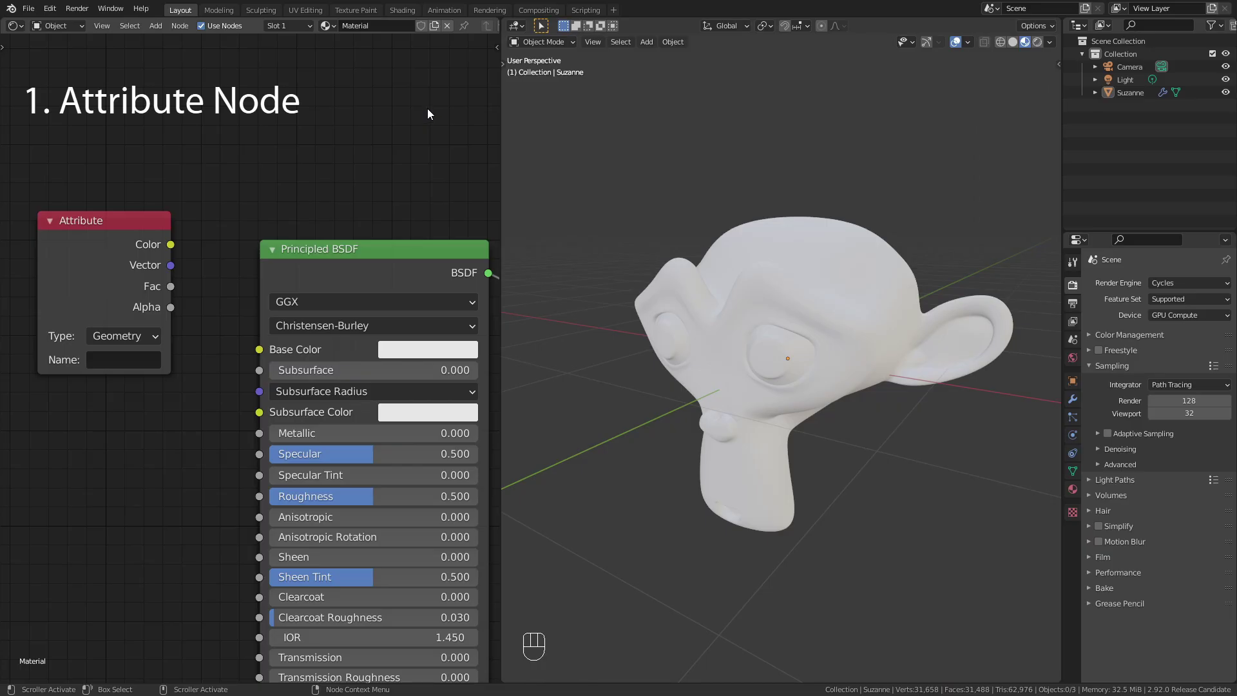
Step: Set the Attribute node to Object type, name it color, and link Color to Base Color
{"action": "left_click", "coordinate": [147, 235]}
{"action": "left_click_drag", "start_coordinate": [140, 334], "coordinate": [166, 357]}
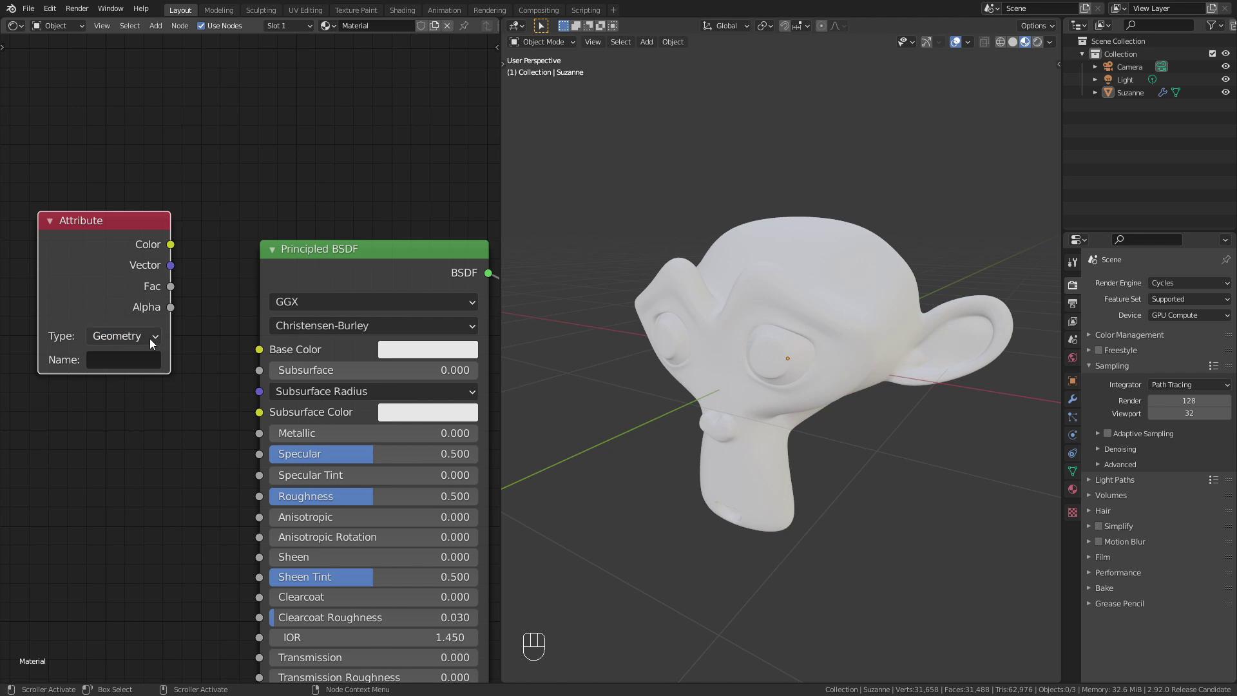
{"action": "left_click_drag", "start_coordinate": [144, 342], "coordinate": [155, 389]}
{"action": "left_click_drag", "start_coordinate": [134, 367], "coordinate": [176, 352]}
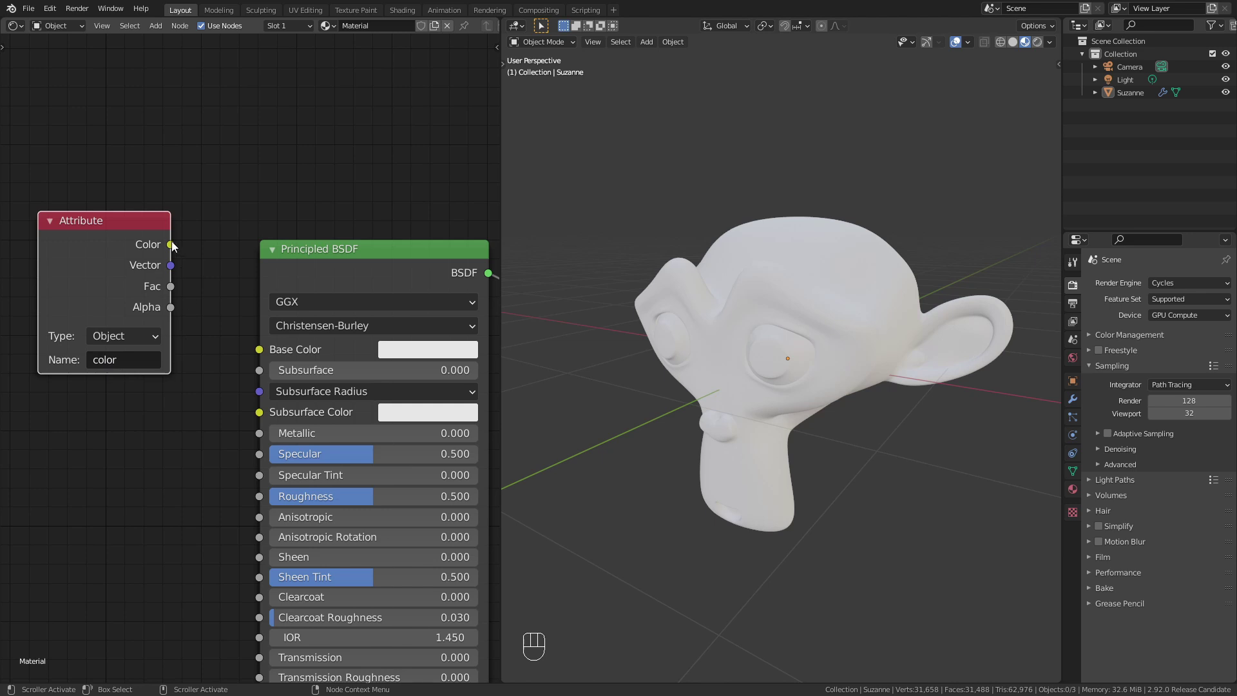
{"action": "left_click_drag", "start_coordinate": [208, 286], "coordinate": [252, 342]}
{"action": "left_click", "coordinate": [120, 239]}
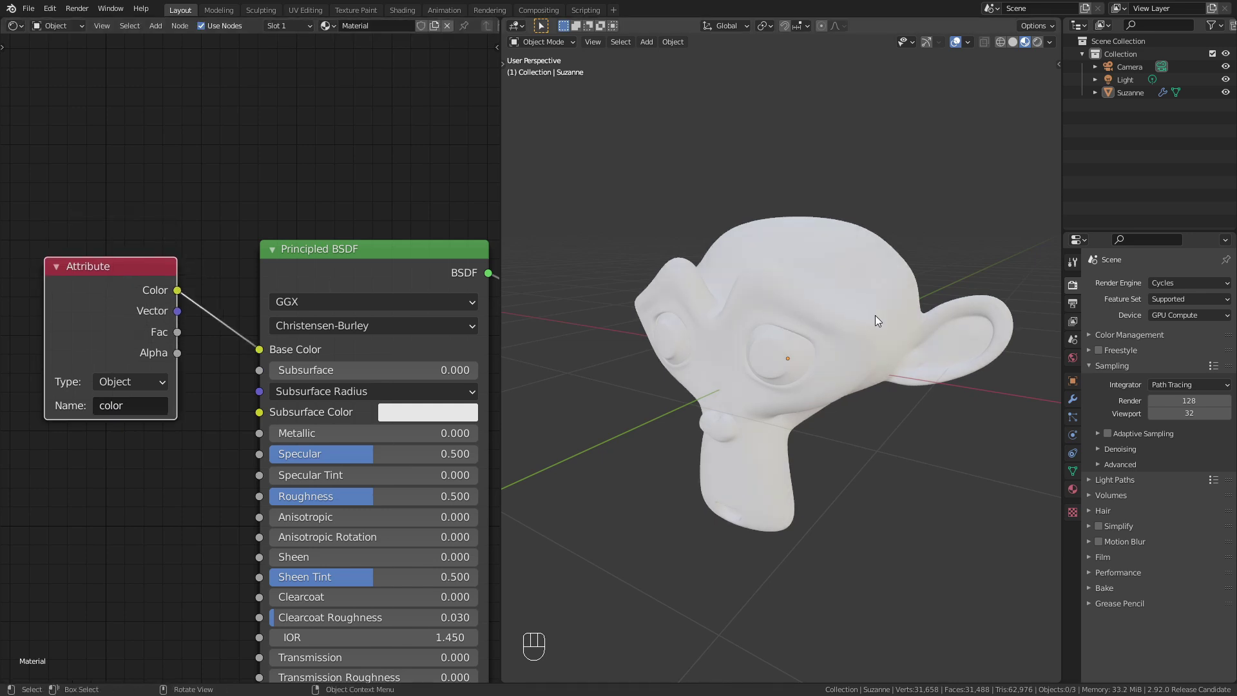
Step: Set the monkey head's Viewport Display object colour to red
{"action": "left_click", "coordinate": [1077, 378]}
{"action": "left_click", "coordinate": [1122, 587]}
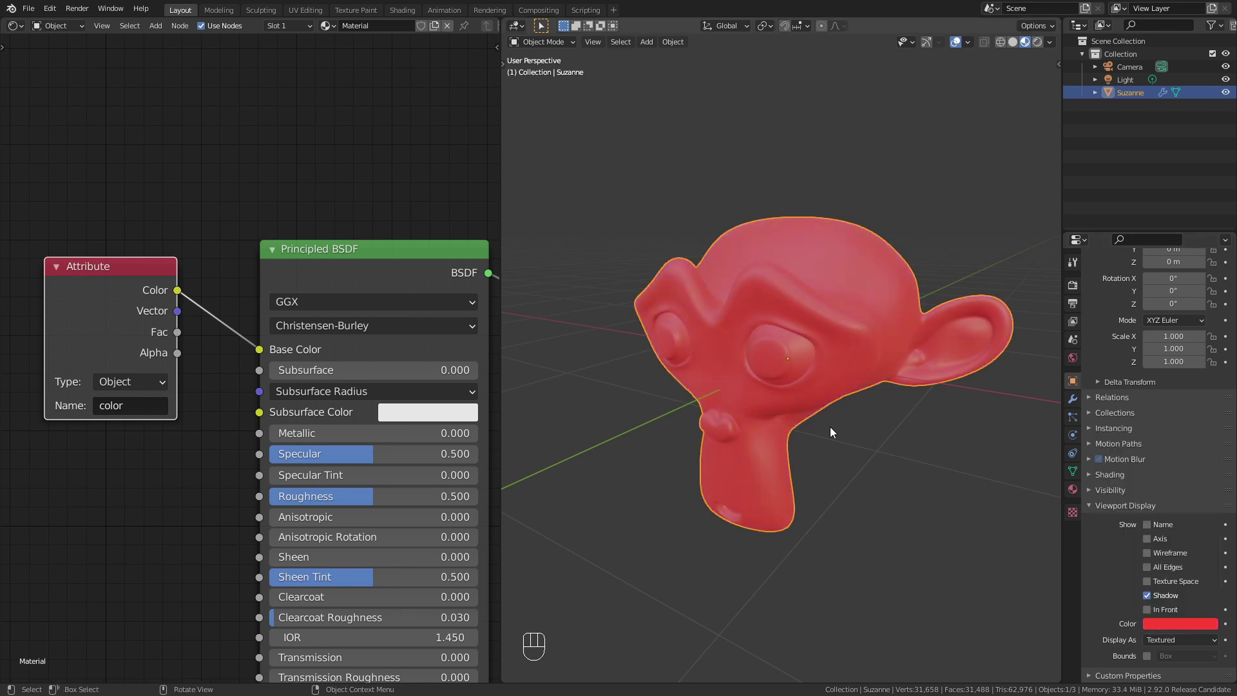
Step: Read the scale attribute instead, test by scaling, and insert a ColorRamp node into the link
{"action": "left_click_drag", "start_coordinate": [144, 412], "coordinate": [144, 410]}
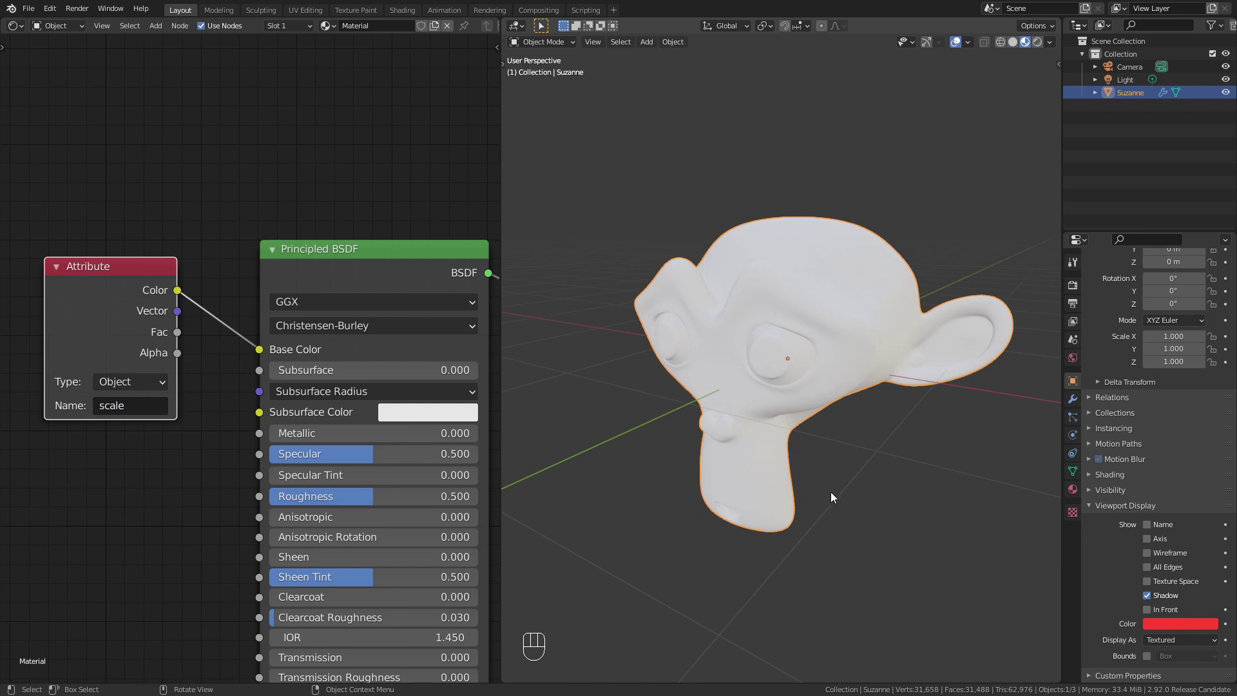
{"action": "key", "text": "s"}
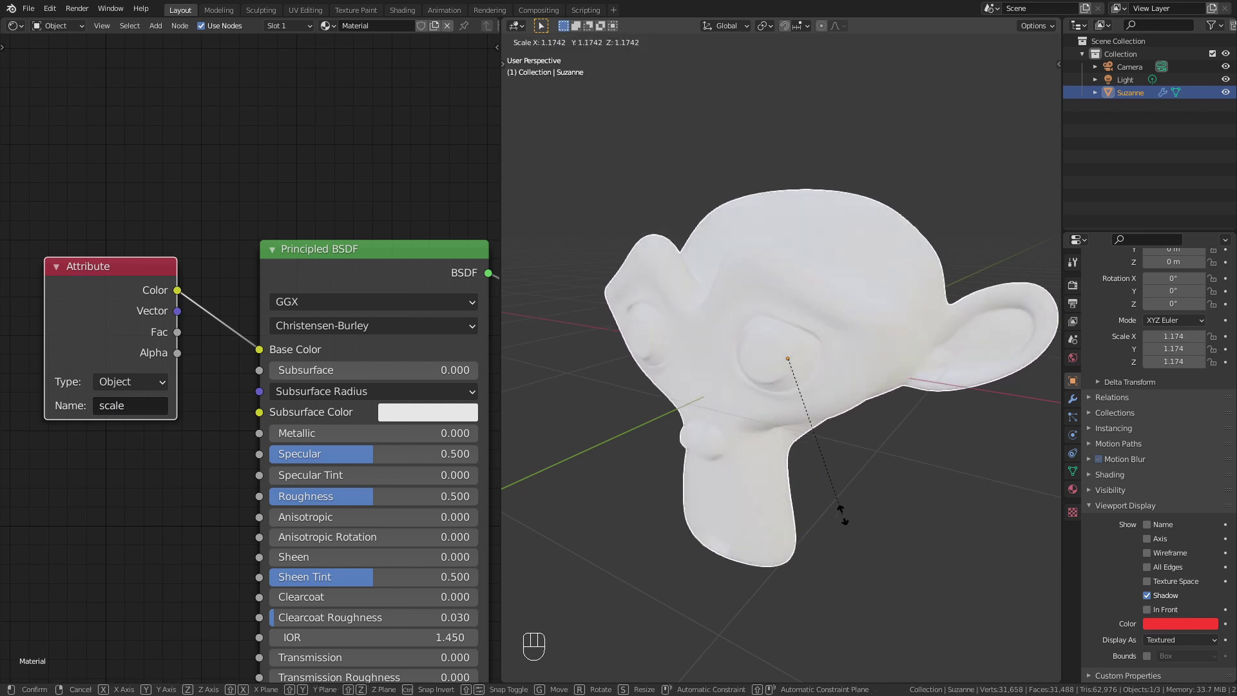
{"action": "left_click", "coordinate": [230, 187]}
{"action": "key", "text": "shift+a"}
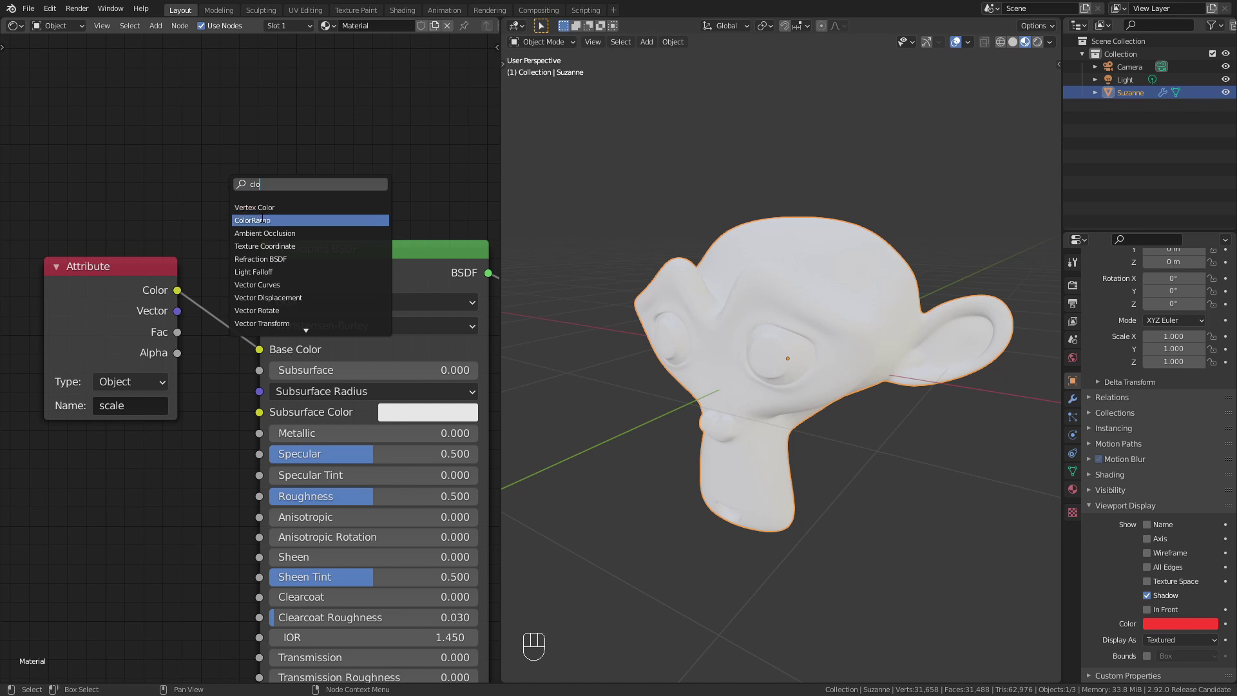
{"action": "left_click", "coordinate": [233, 222]}
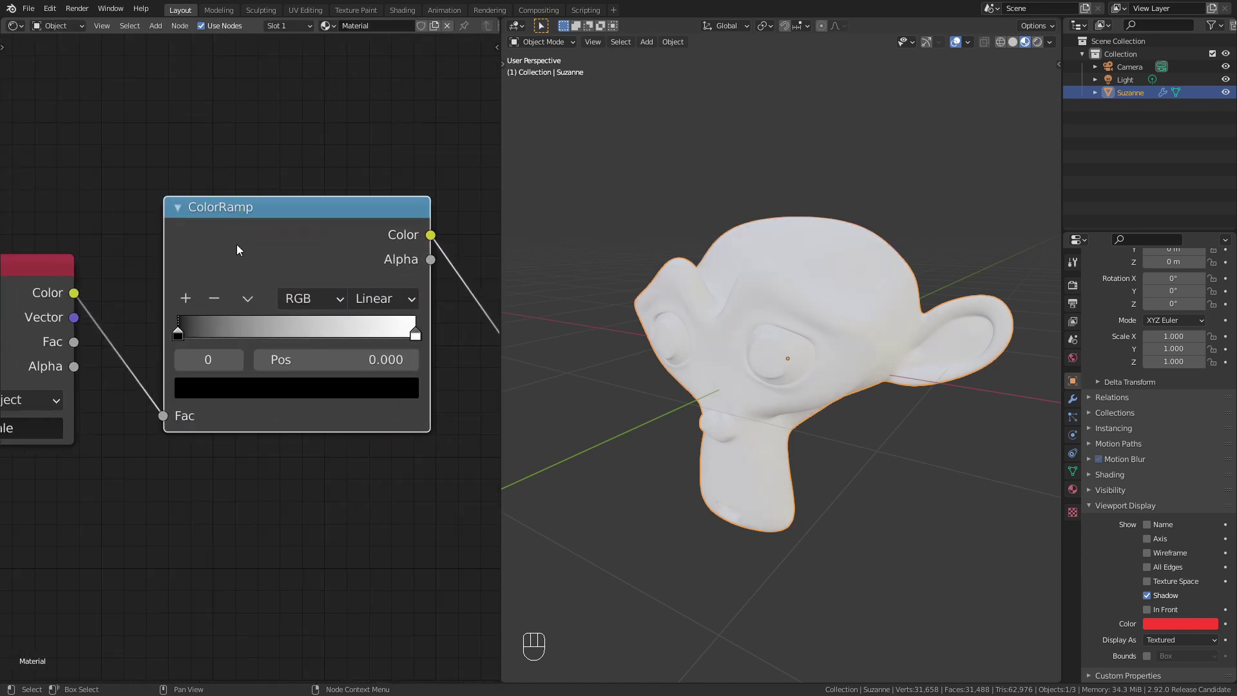
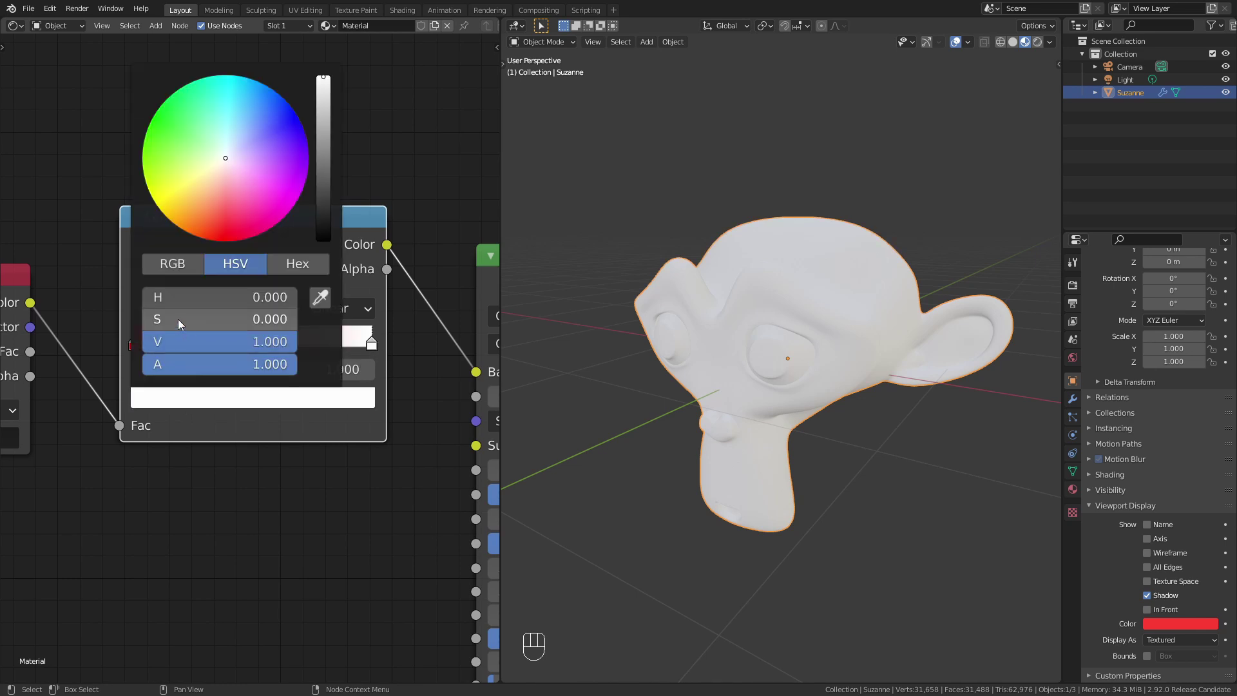
Step: Give the ramp a saturated red stop with HSV Far blending and scale Suzanne to test the hue shift
{"action": "left_click_drag", "start_coordinate": [261, 313], "coordinate": [282, 365]}
{"action": "left_click_drag", "start_coordinate": [337, 303], "coordinate": [338, 362]}
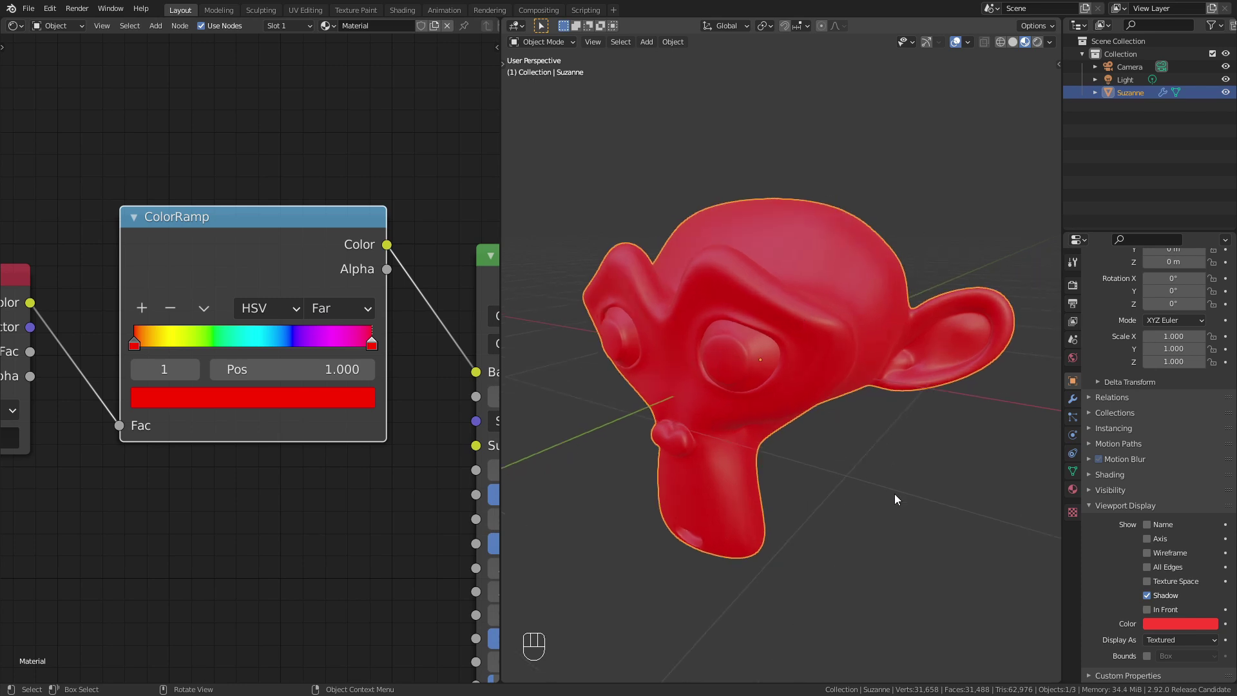
{"action": "key", "text": "s"}
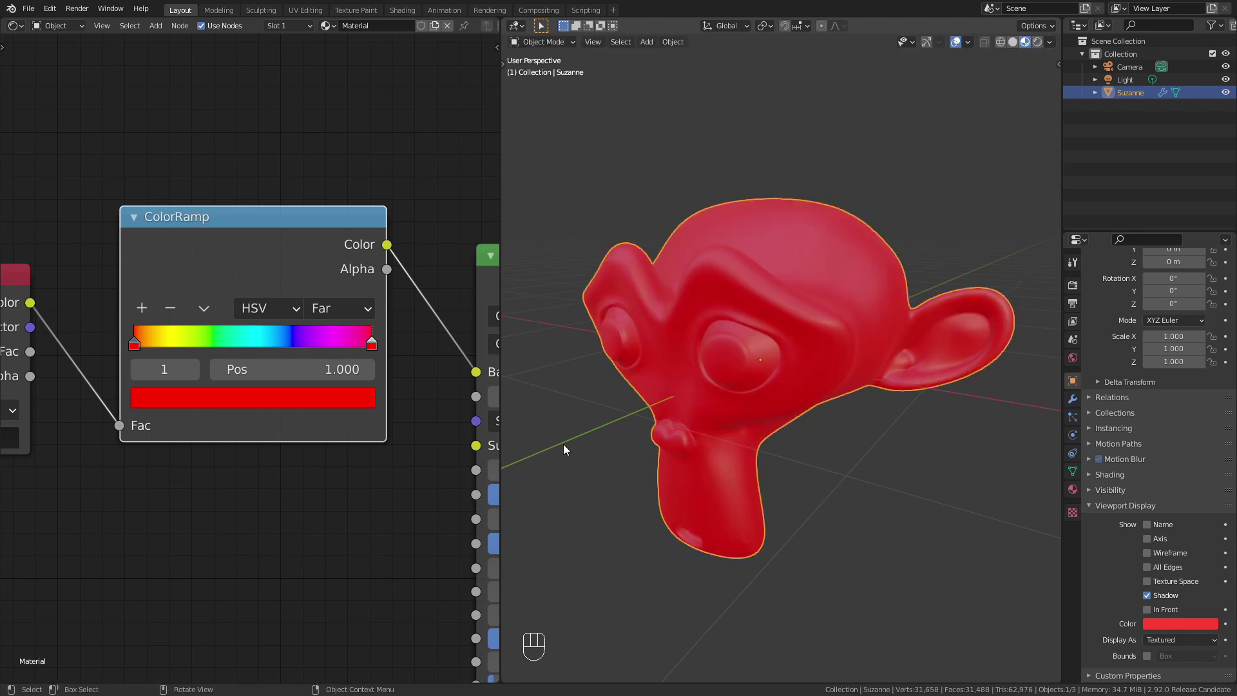
{"action": "left_click_drag", "start_coordinate": [291, 453], "coordinate": [572, 468]}
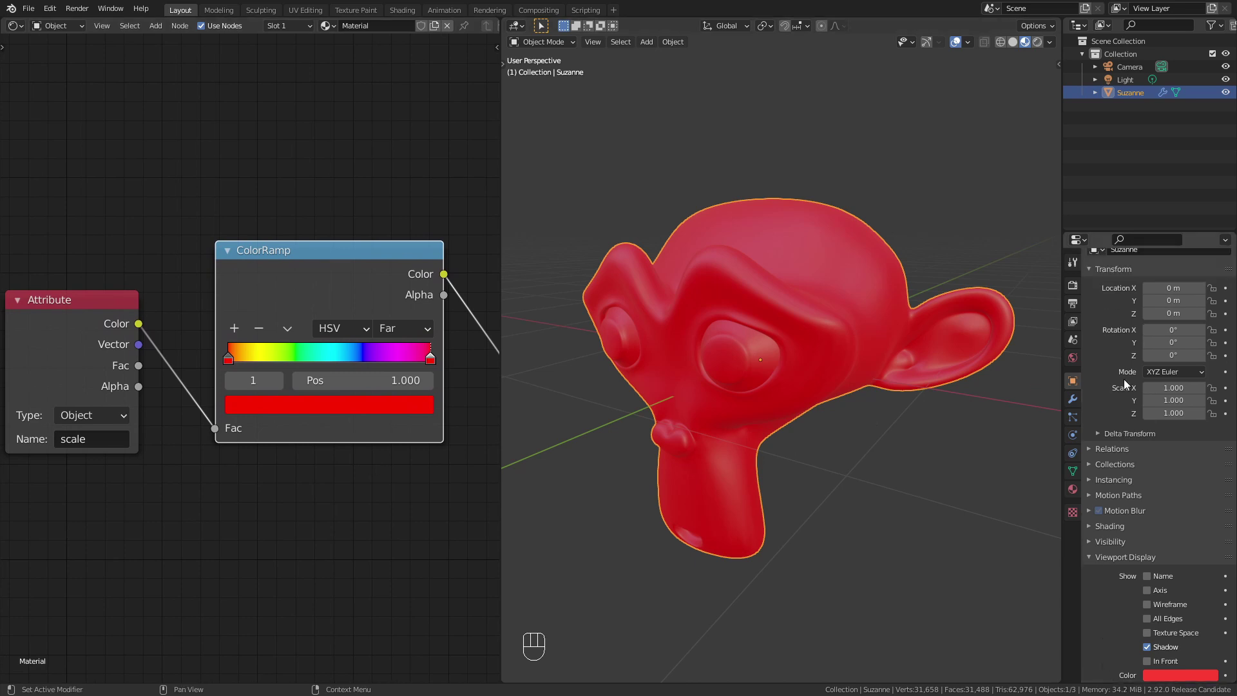
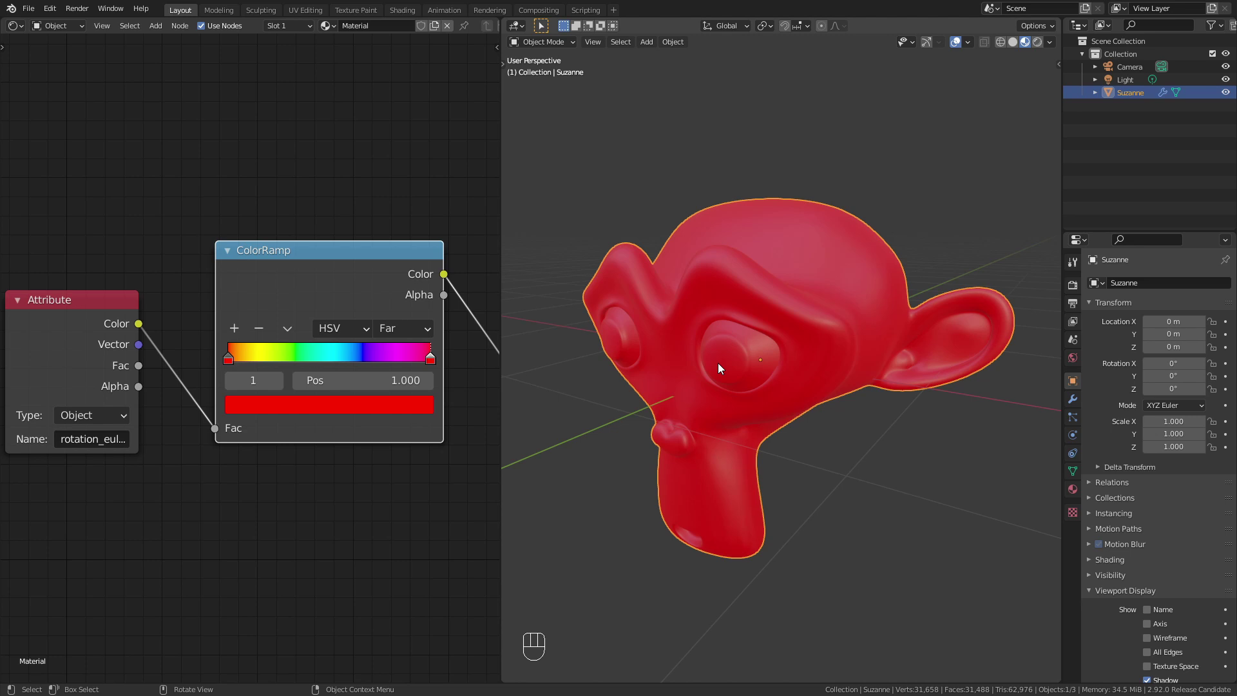
{"action": "key", "text": "r"}
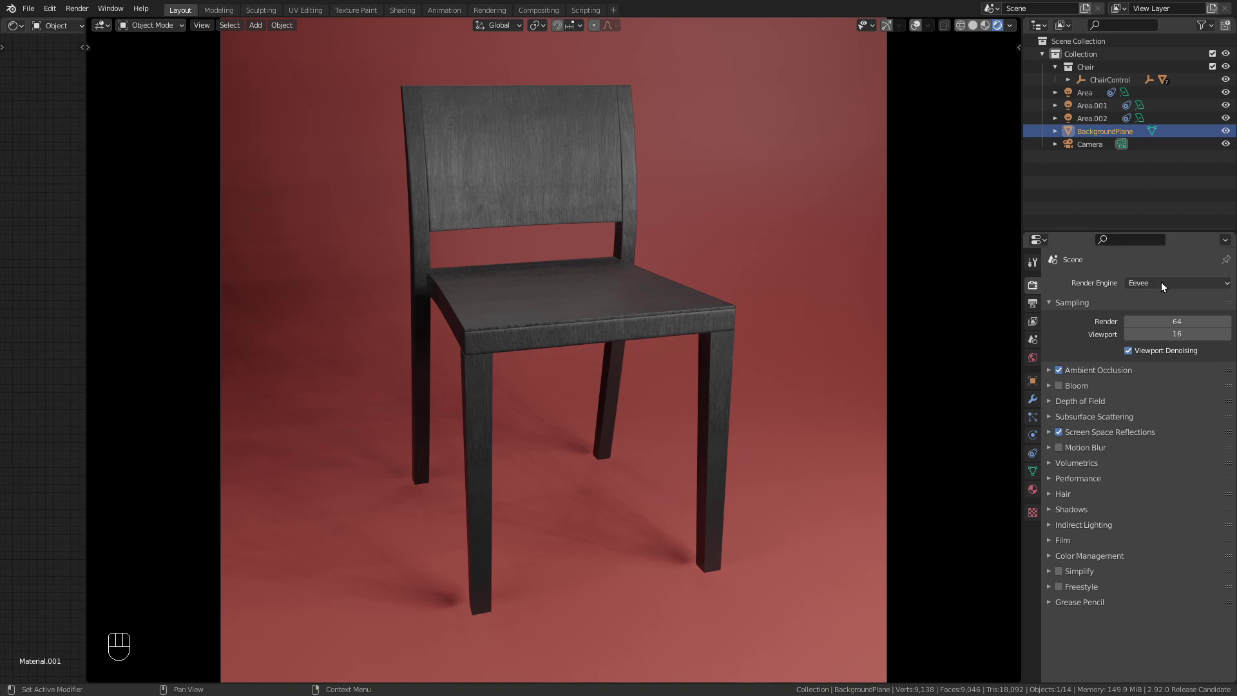
Step: Show the View Layer properties with the Cryptomatte Object, Material and Asset passes
{"action": "left_click_drag", "start_coordinate": [1166, 288], "coordinate": [1182, 304]}
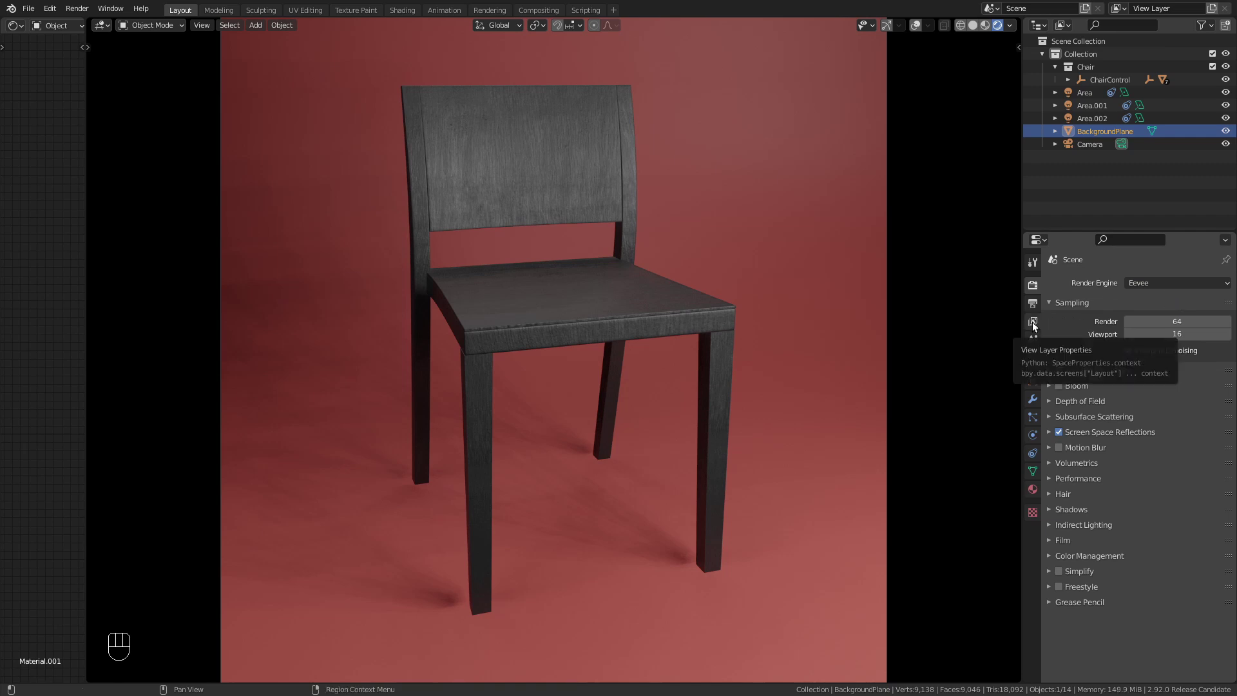
{"action": "left_click", "coordinate": [1036, 327]}
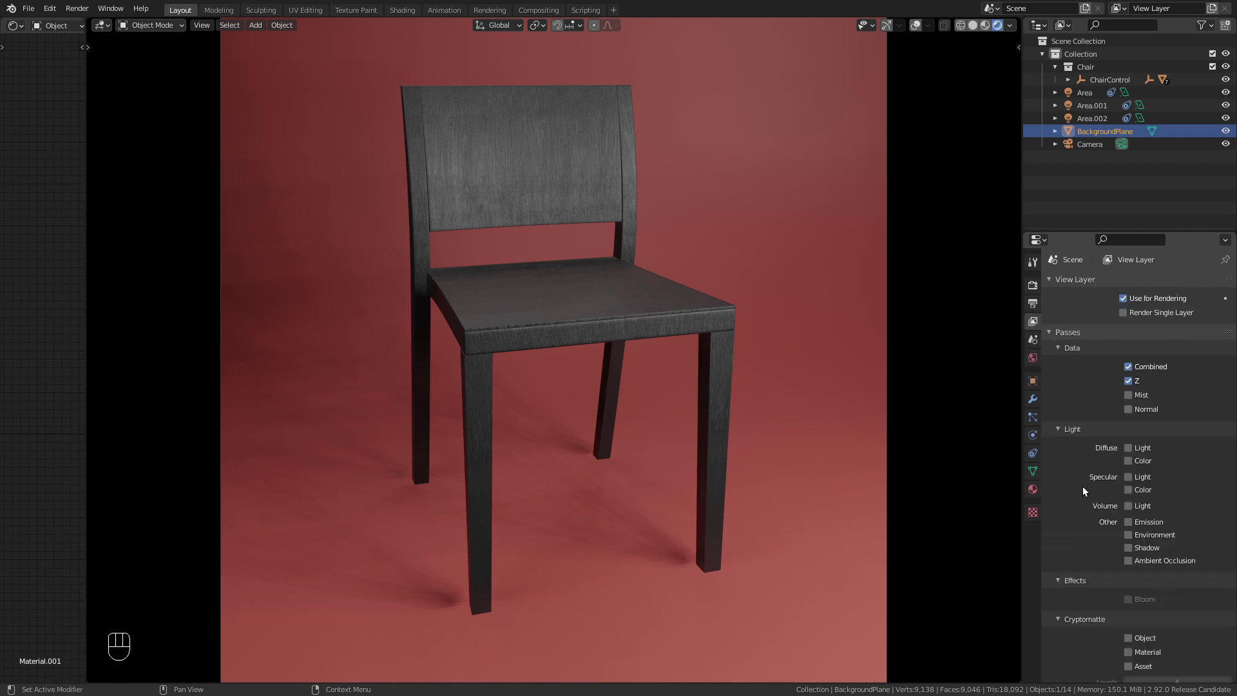
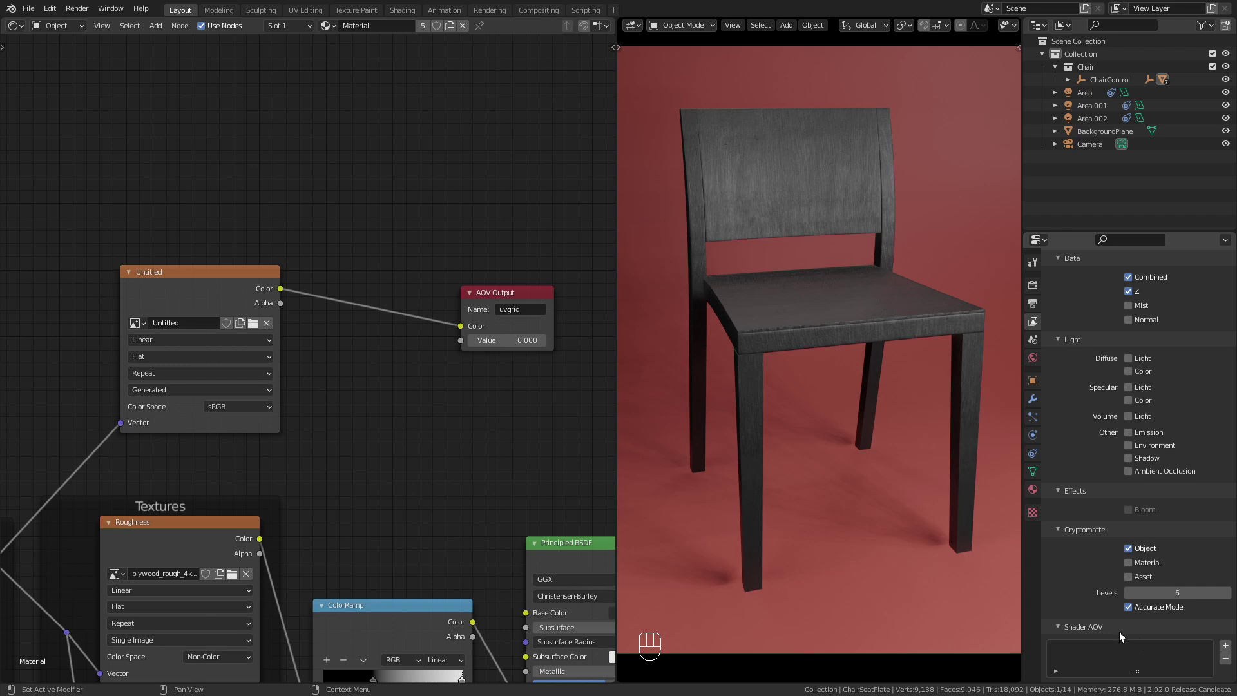
Step: Add a Shader AOV entry named uvgrid of type Color matching the material's AOV Output
{"action": "left_click_drag", "start_coordinate": [1232, 648], "coordinate": [1152, 630]}
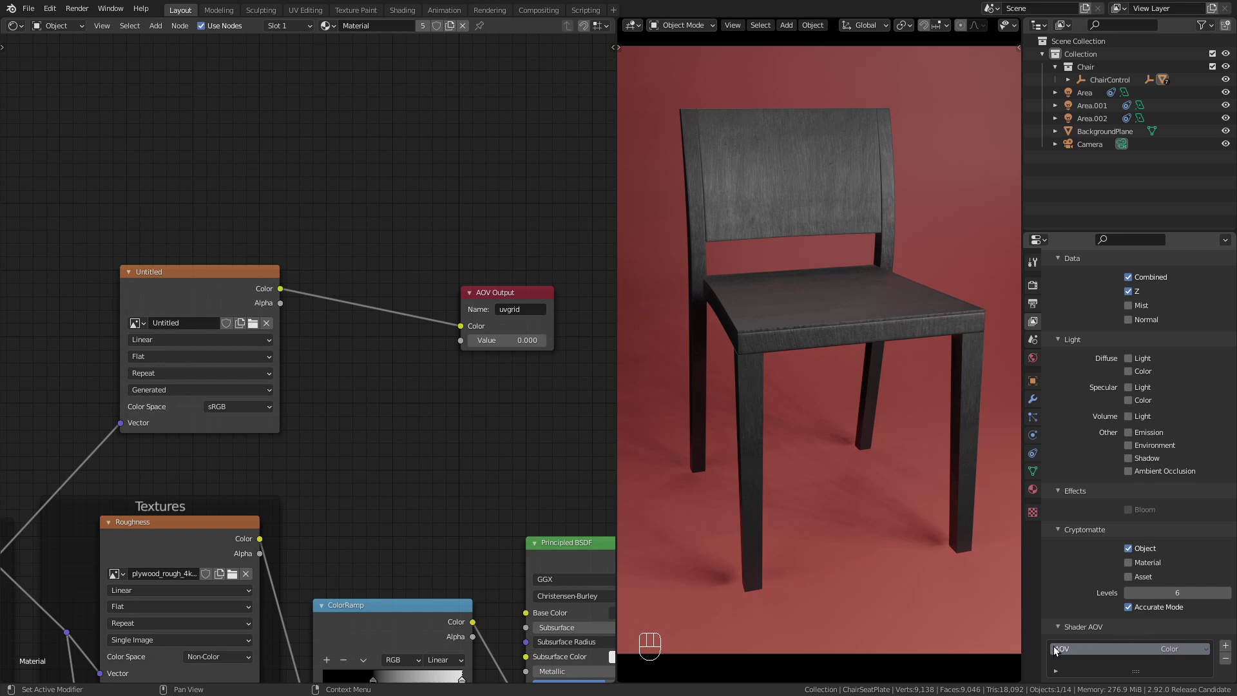
{"action": "left_click_drag", "start_coordinate": [495, 300], "coordinate": [437, 266]}
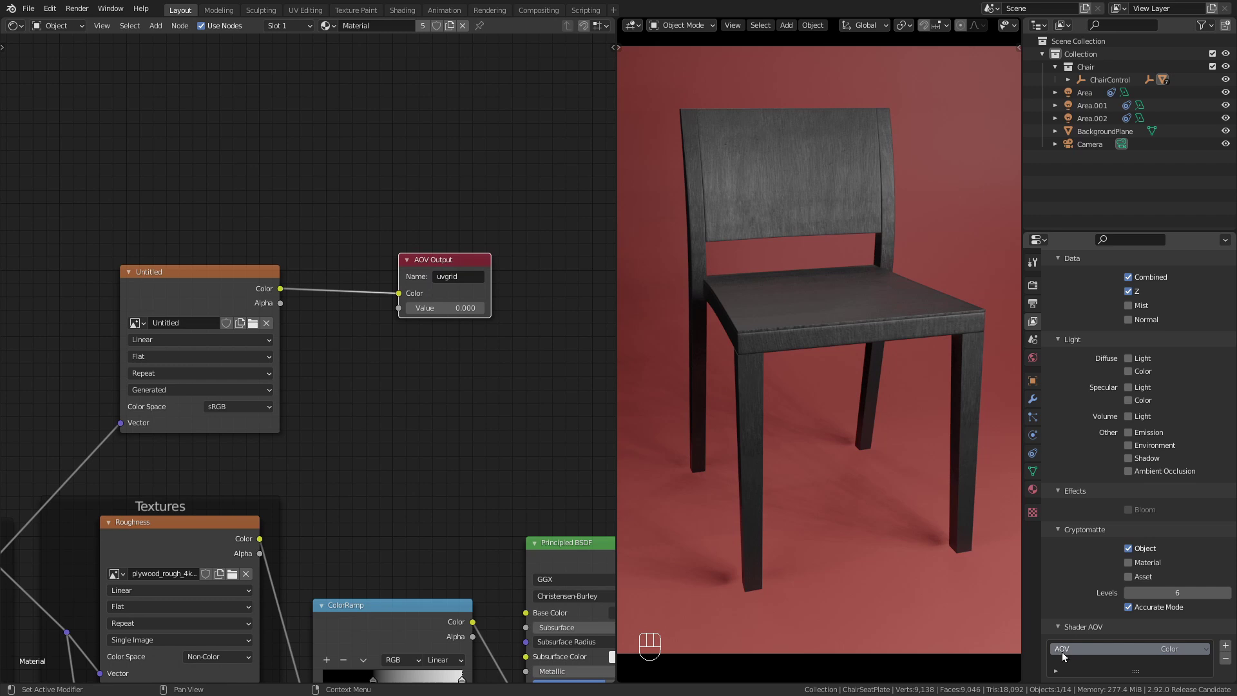
{"action": "left_click_drag", "start_coordinate": [1068, 652], "coordinate": [1060, 522]}
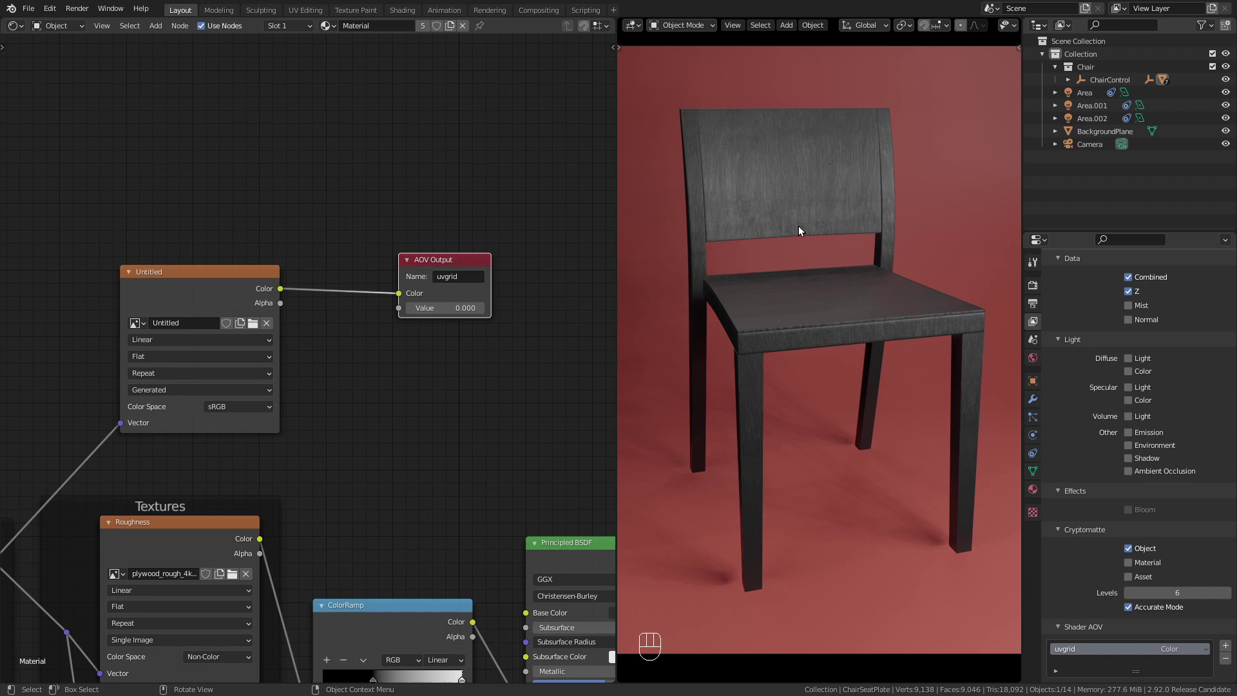
Step: Switch to the compositing workspace to blend the uvgrid checker pass over the image
{"action": "key", "text": "F12"}
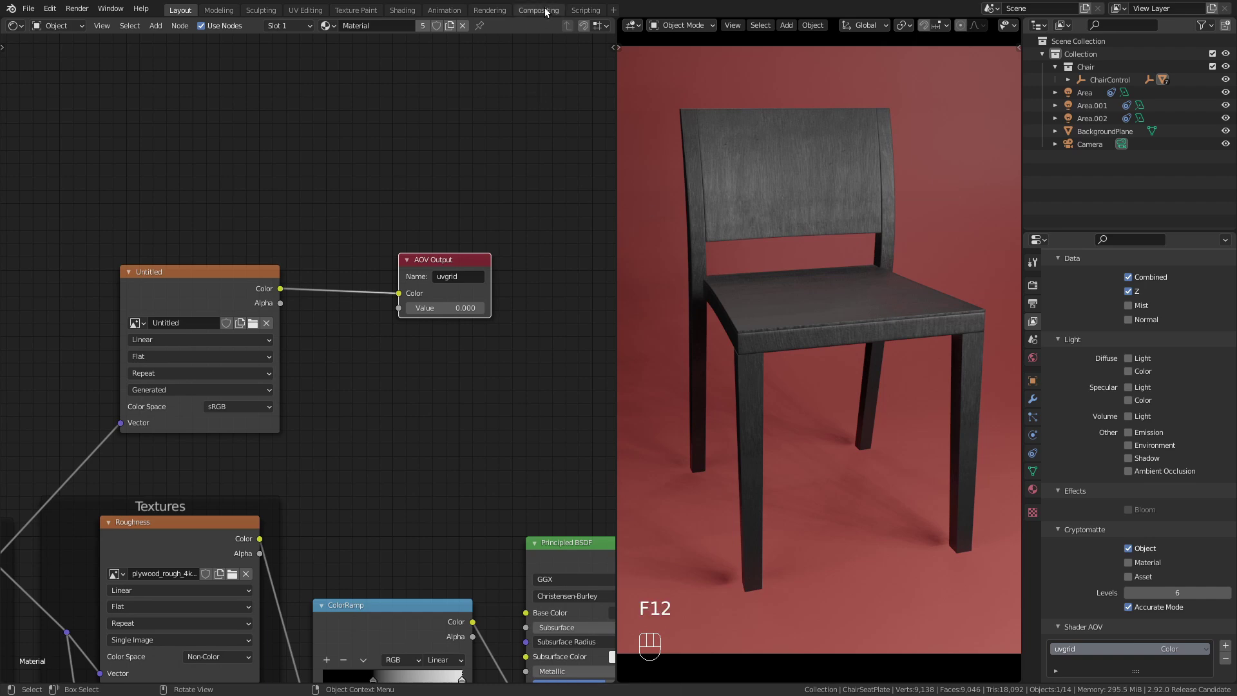
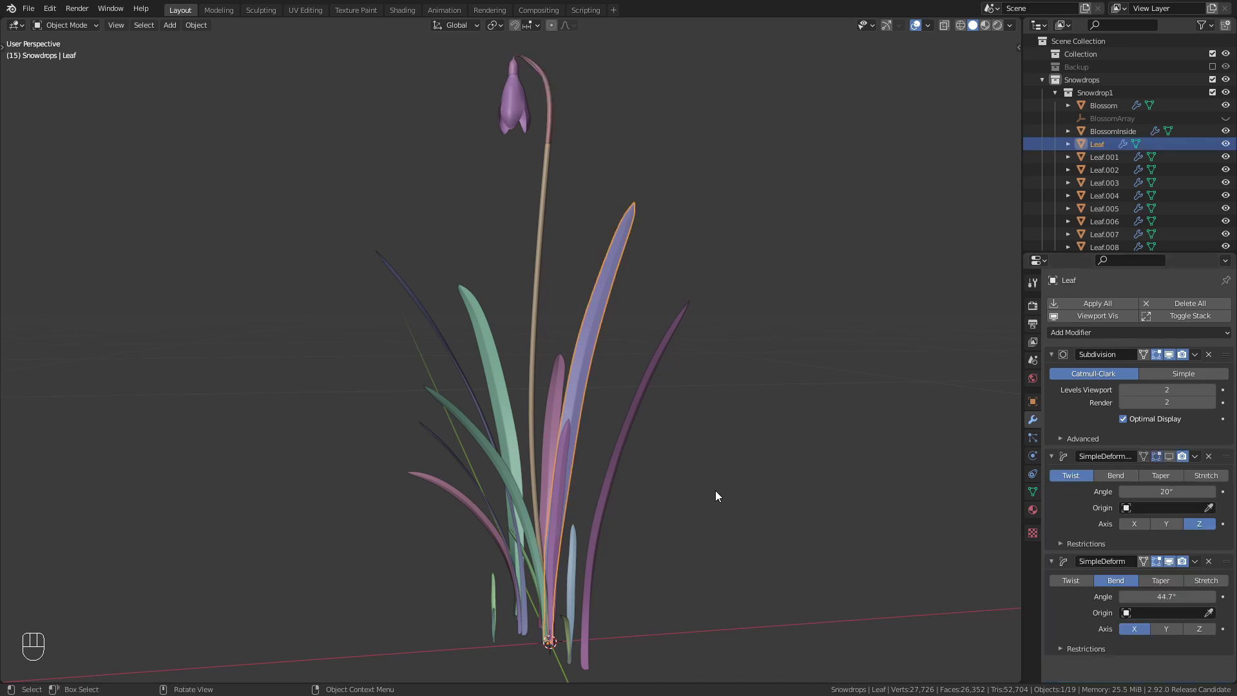
Step: Select all snowdrop parts and copy StalkTop's Subdivision and Solidify modifiers to them
{"action": "left_click_drag", "start_coordinate": [622, 460], "coordinate": [467, 421]}
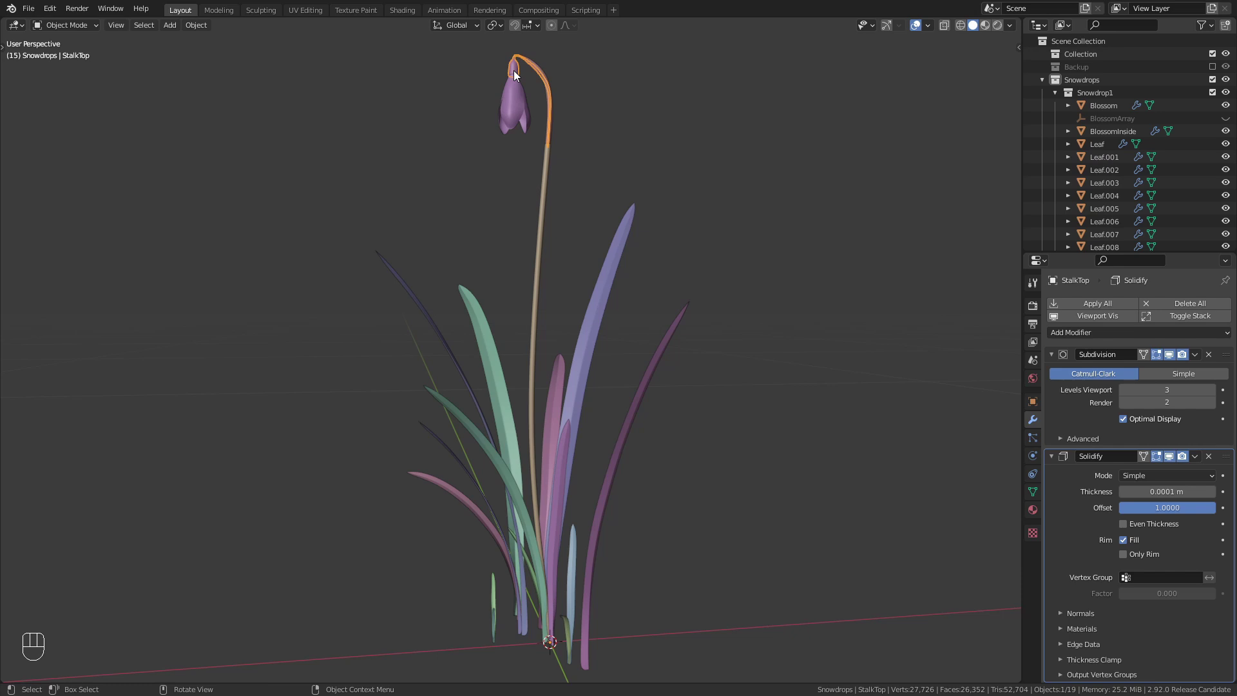
{"action": "key", "text": "a"}
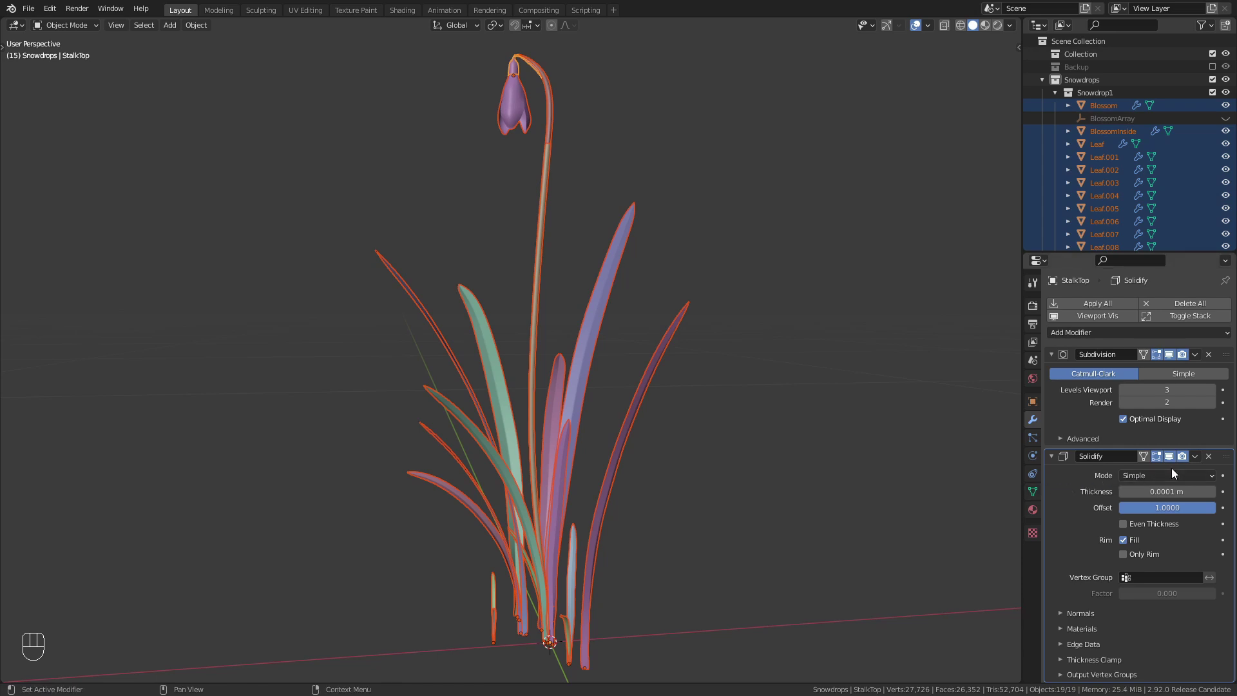
{"action": "left_click_drag", "start_coordinate": [1204, 452], "coordinate": [1197, 493]}
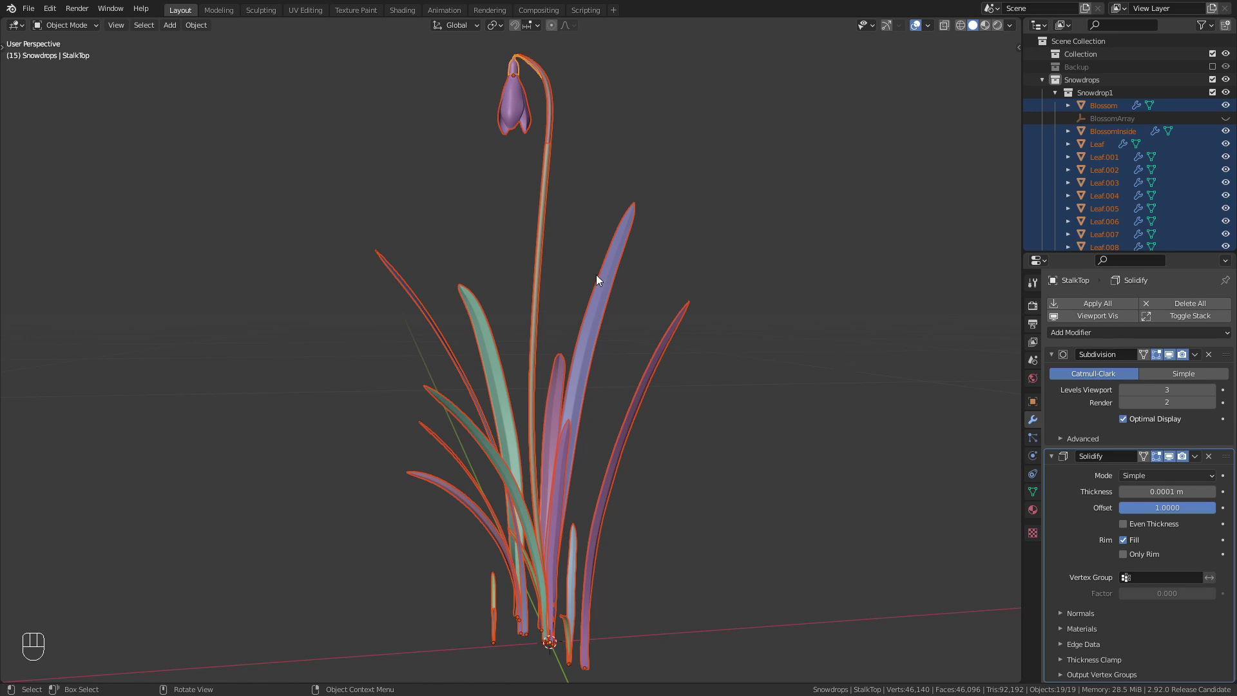
Step: With the Add Cube tool draw a thick slab on the plane and two walls along its back edges
{"action": "left_click", "coordinate": [608, 286]}
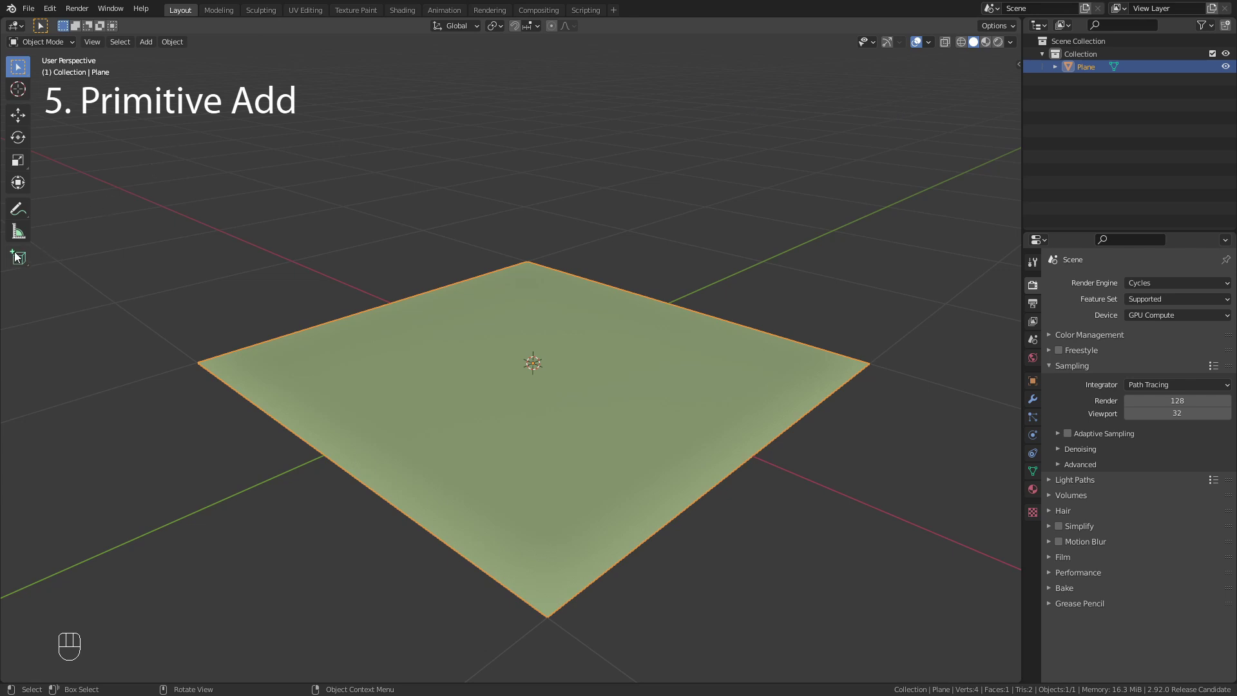
{"action": "left_click", "coordinate": [24, 256]}
{"action": "left_click_drag", "start_coordinate": [529, 270], "coordinate": [556, 557]}
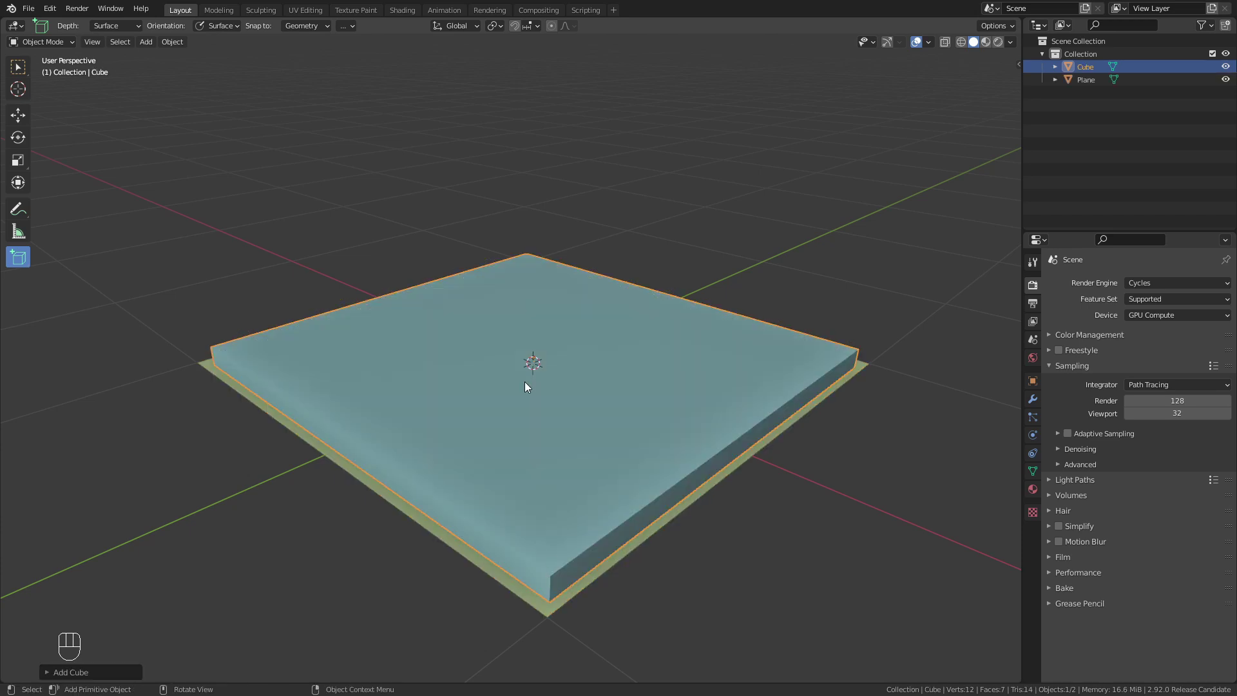
{"action": "left_click_drag", "start_coordinate": [536, 265], "coordinate": [296, 297]}
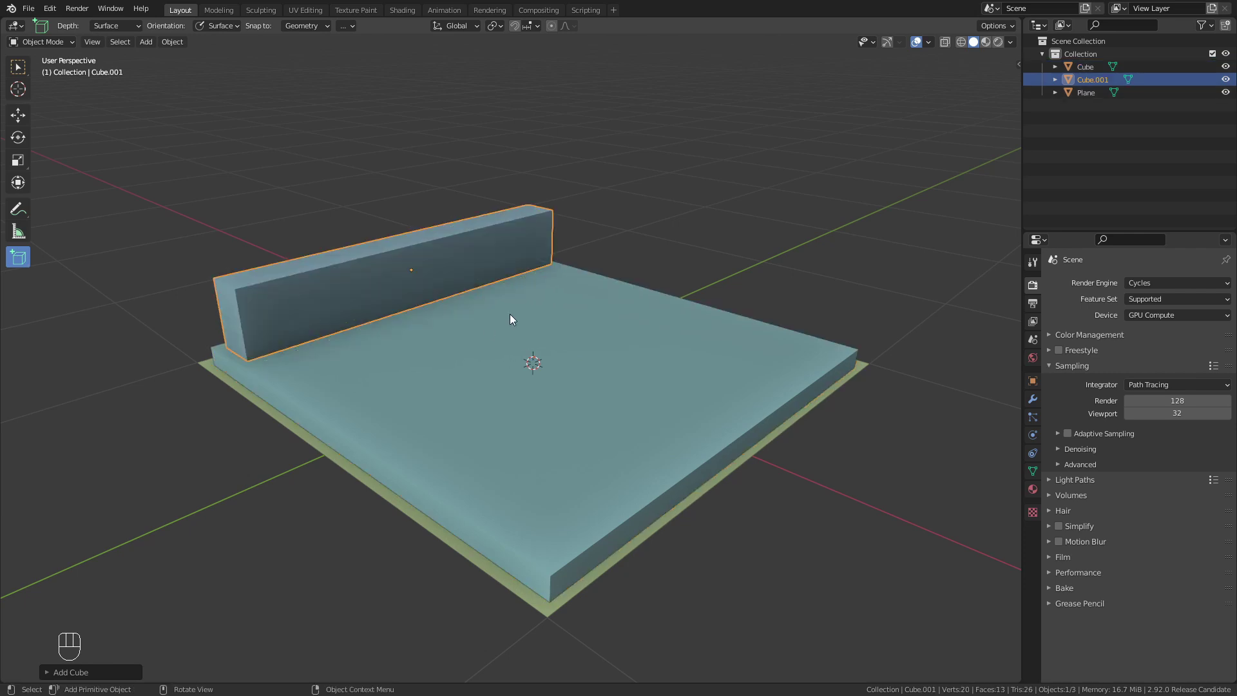
{"action": "left_click_drag", "start_coordinate": [558, 283], "coordinate": [801, 179]}
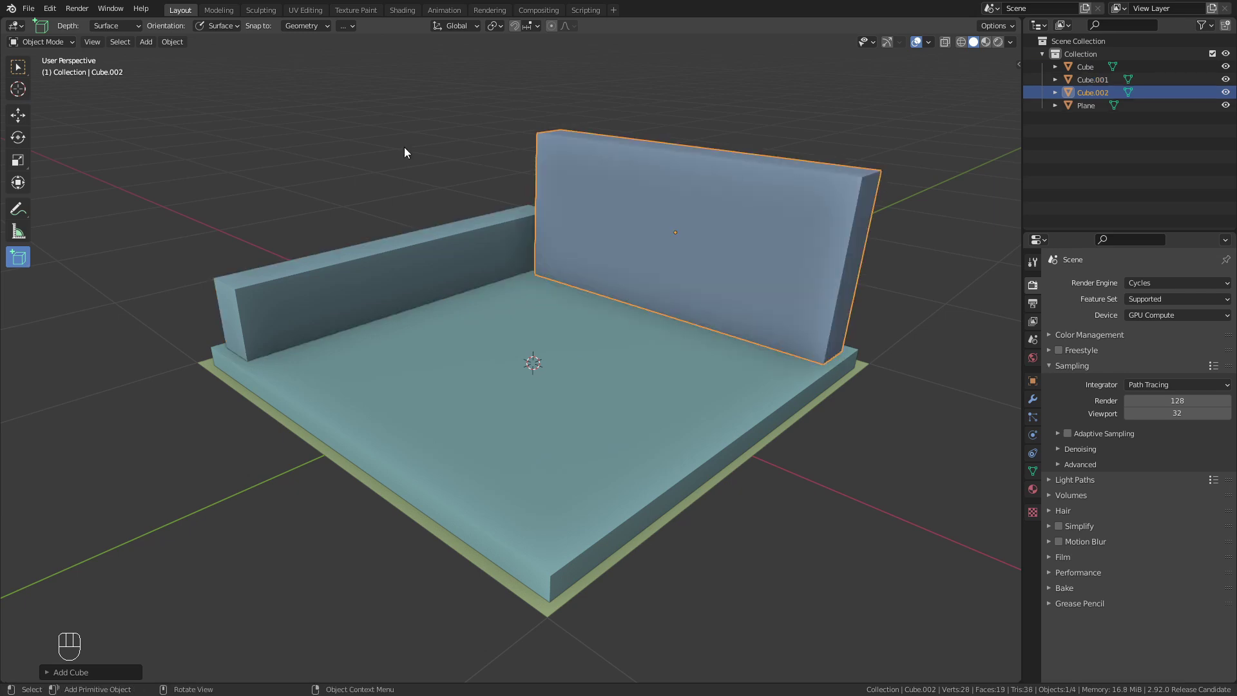
Step: With the Add Cylinder tool draw a cylinder in the middle of the slab
{"action": "left_click_drag", "start_coordinate": [37, 262], "coordinate": [122, 323]}
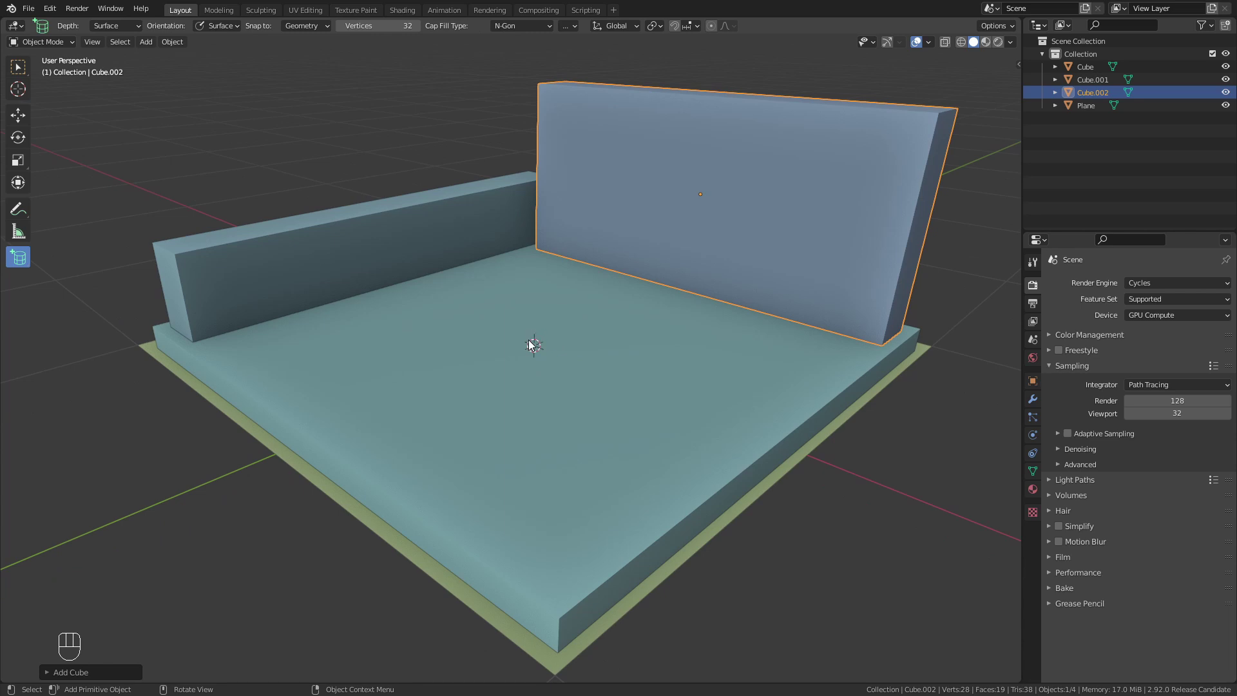
{"action": "left_click_drag", "start_coordinate": [533, 346], "coordinate": [568, 378]}
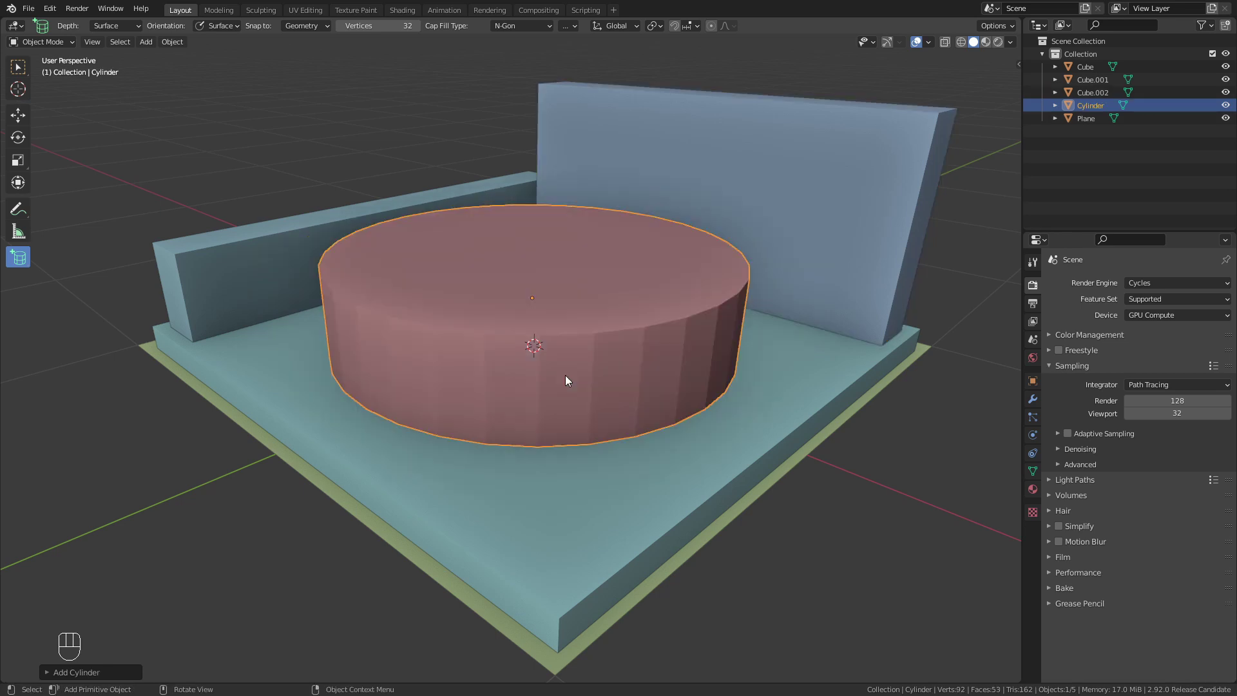
{"action": "left_click_drag", "start_coordinate": [20, 260], "coordinate": [119, 293]}
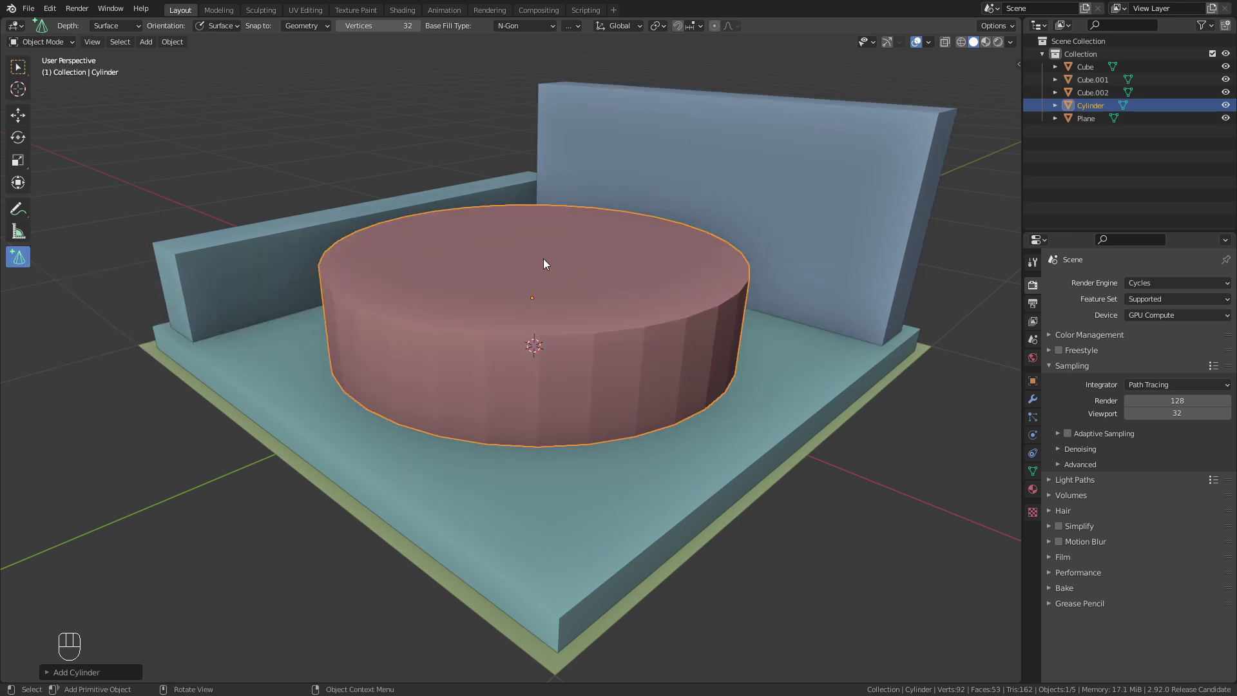
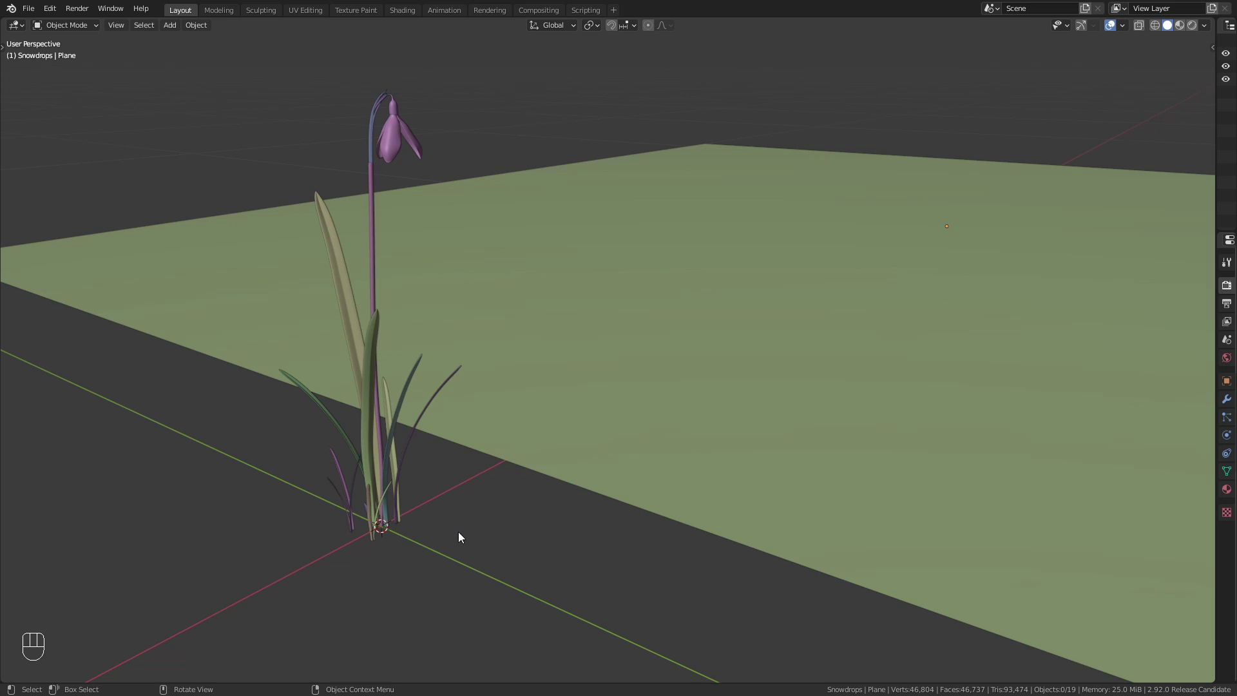
Step: Select the green ground plane to receive the geometry node scattering setup
{"action": "left_click_drag", "start_coordinate": [436, 533], "coordinate": [273, 485]}
{"action": "left_click", "coordinate": [875, 274]}
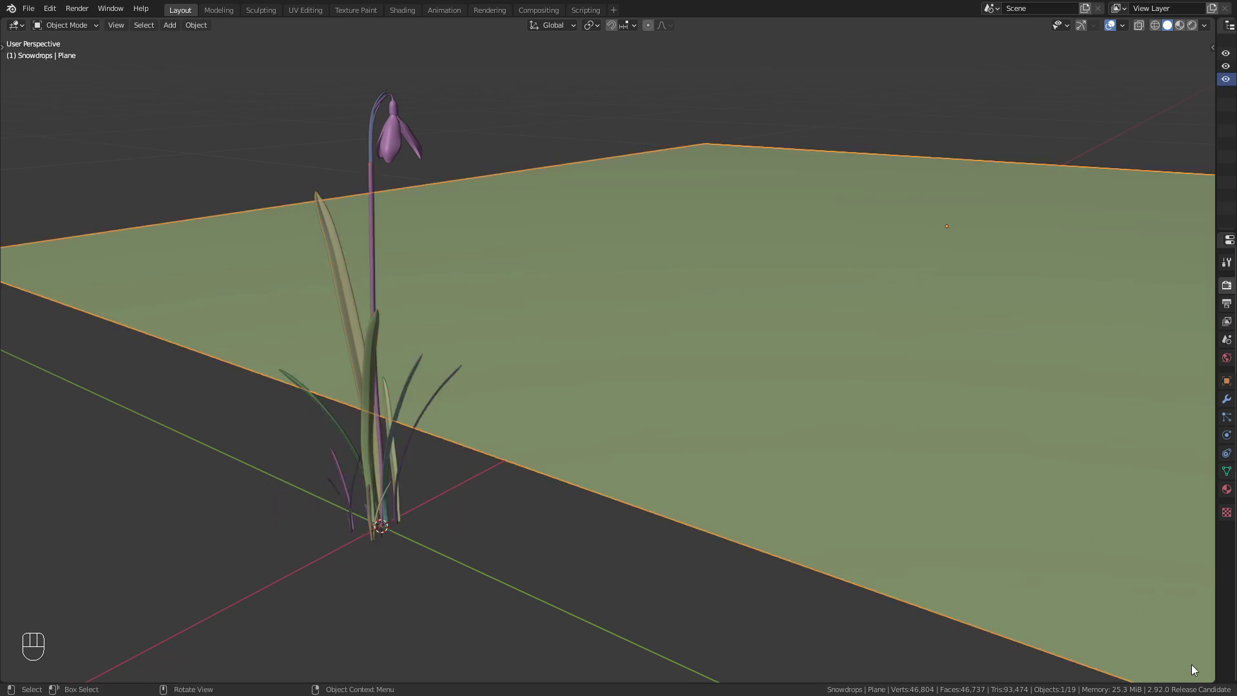
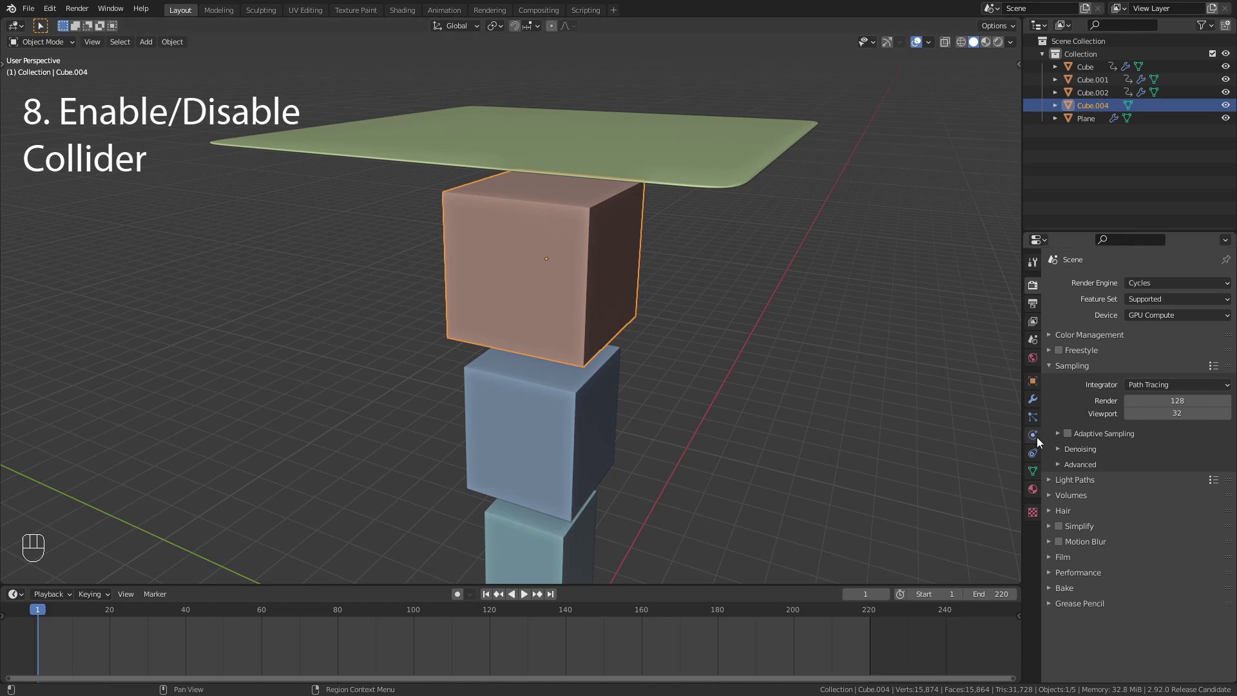
Step: In the red cube's Physics settings toggle Collision off and play the cloth animation to test
{"action": "left_click", "coordinate": [1042, 436]}
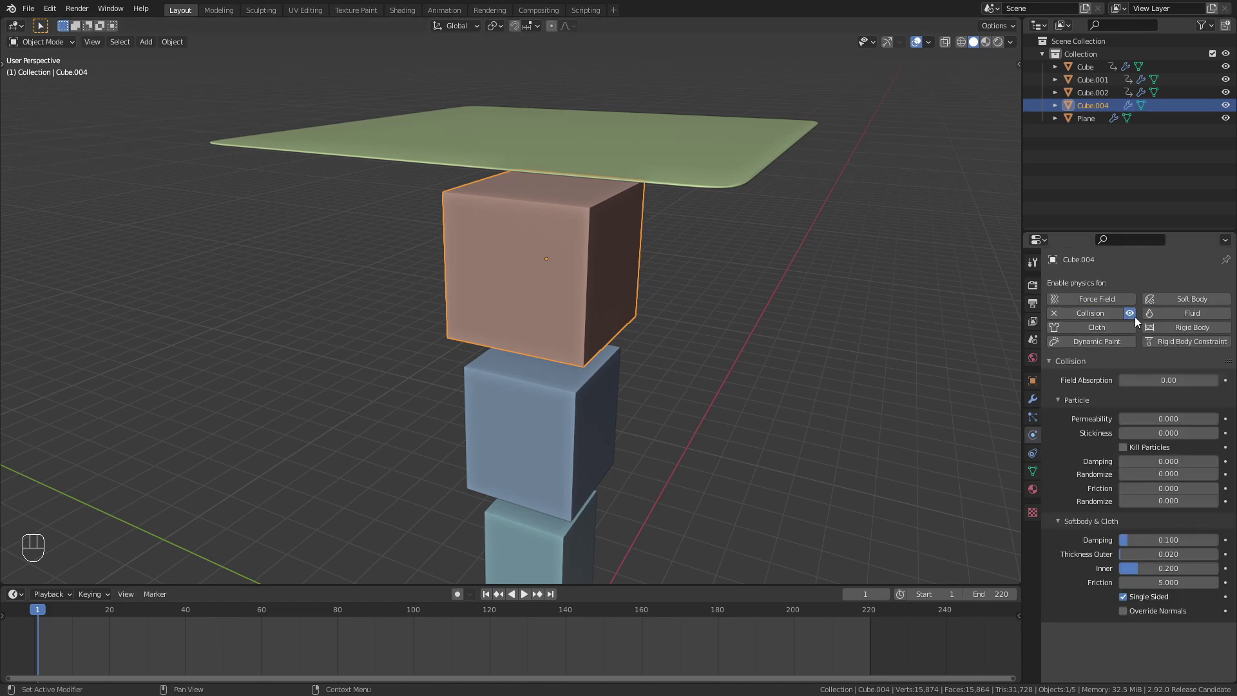
{"action": "key", "text": "space"}
{"action": "key", "text": "space"}
{"action": "key", "text": "shift+Left"}
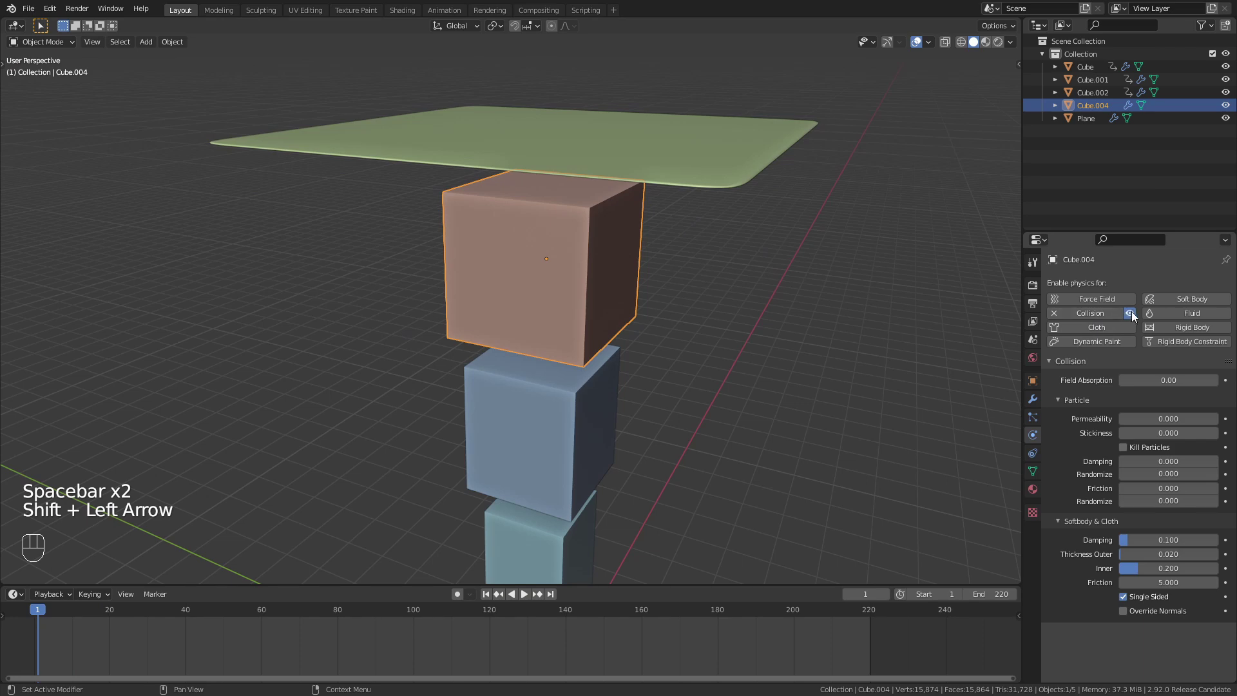
{"action": "left_click", "coordinate": [1138, 310]}
{"action": "middle_click", "coordinate": [879, 272]}
{"action": "key", "text": "space"}
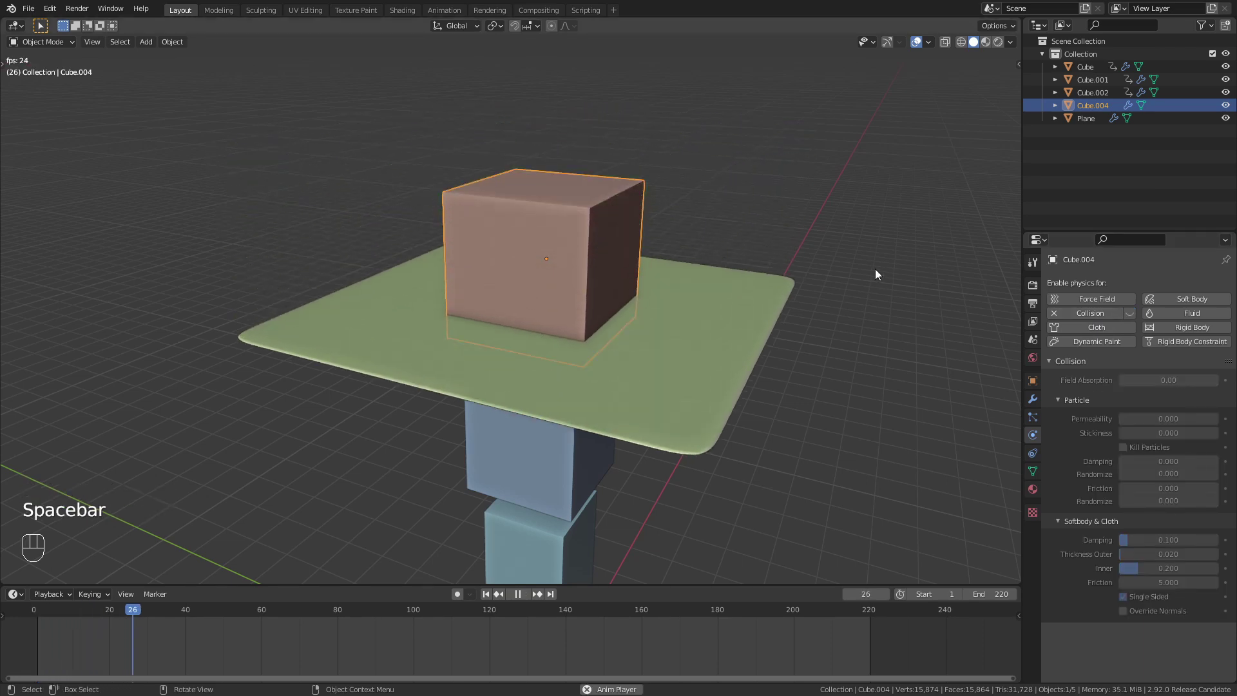
{"action": "key", "text": "shift+space"}
{"action": "key", "text": "shift+Left"}
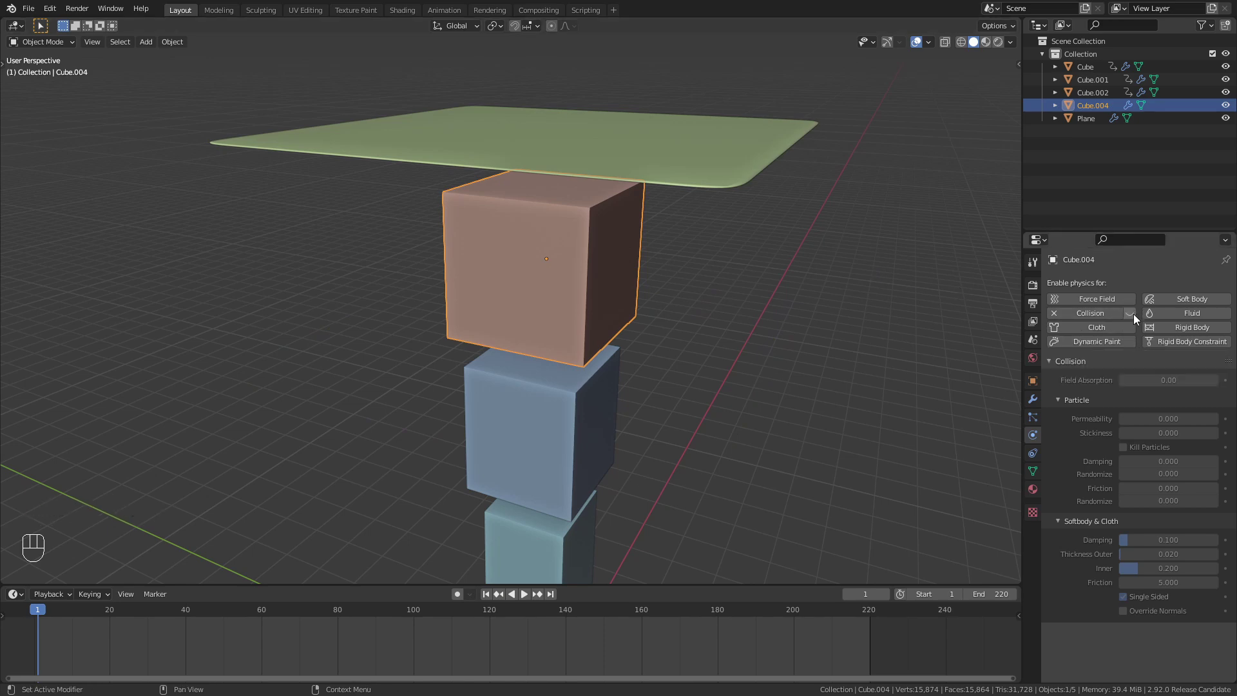
Step: Keyframe the cube's collision as enabled at frame 40 and switched off at frame 41
{"action": "left_click", "coordinate": [1139, 313]}
{"action": "left_click_drag", "start_coordinate": [42, 636], "coordinate": [192, 645]}
{"action": "left_click", "coordinate": [1136, 317]}
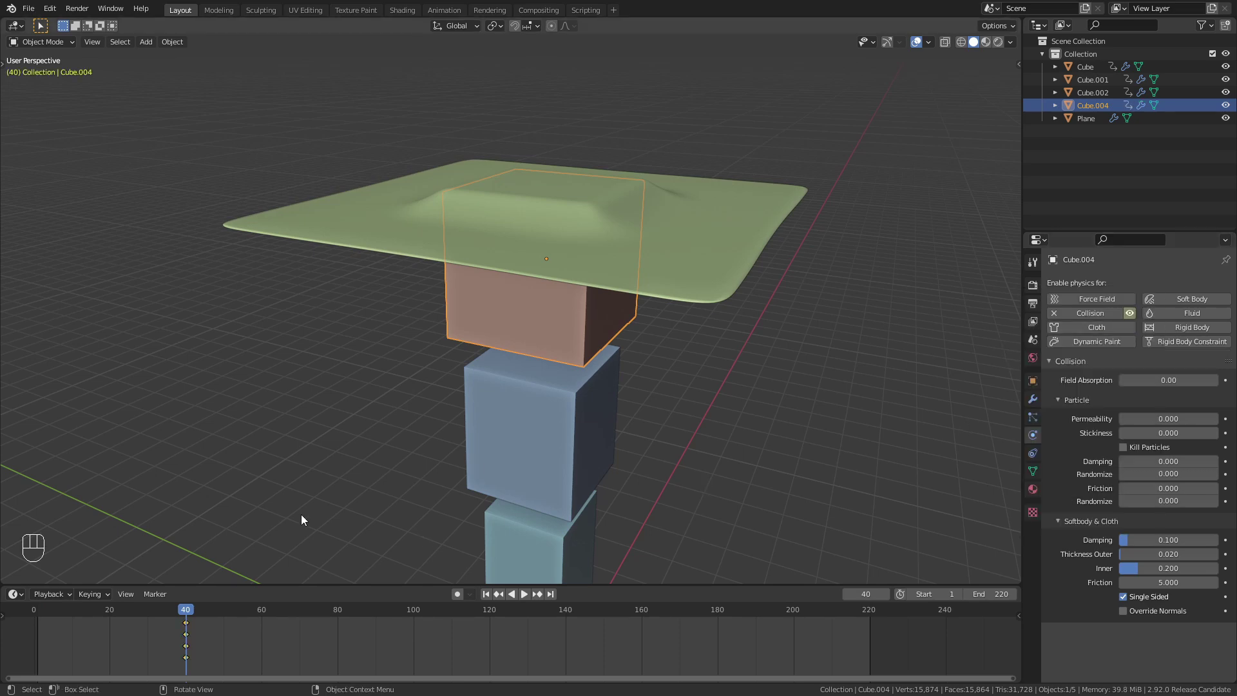
{"action": "key", "text": "Right"}
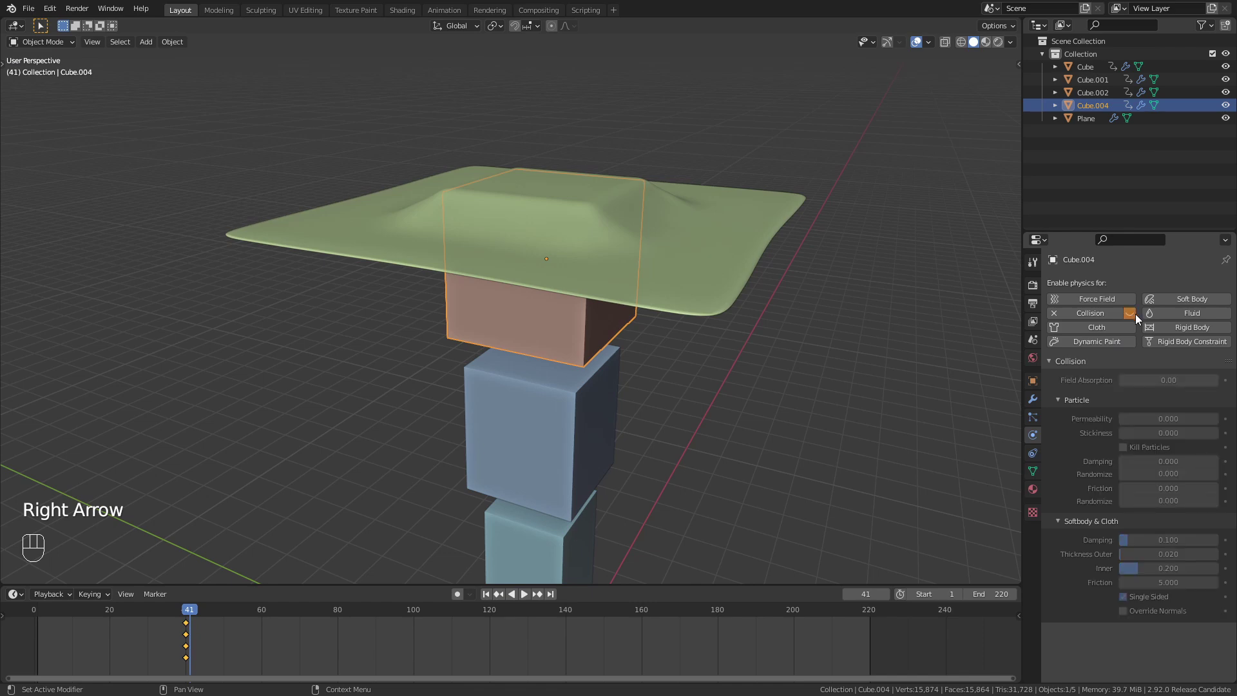
Step: Replay the cloth simulation from frame 1 so the sheet drapes over the red cube
{"action": "left_click", "coordinate": [1136, 313]}
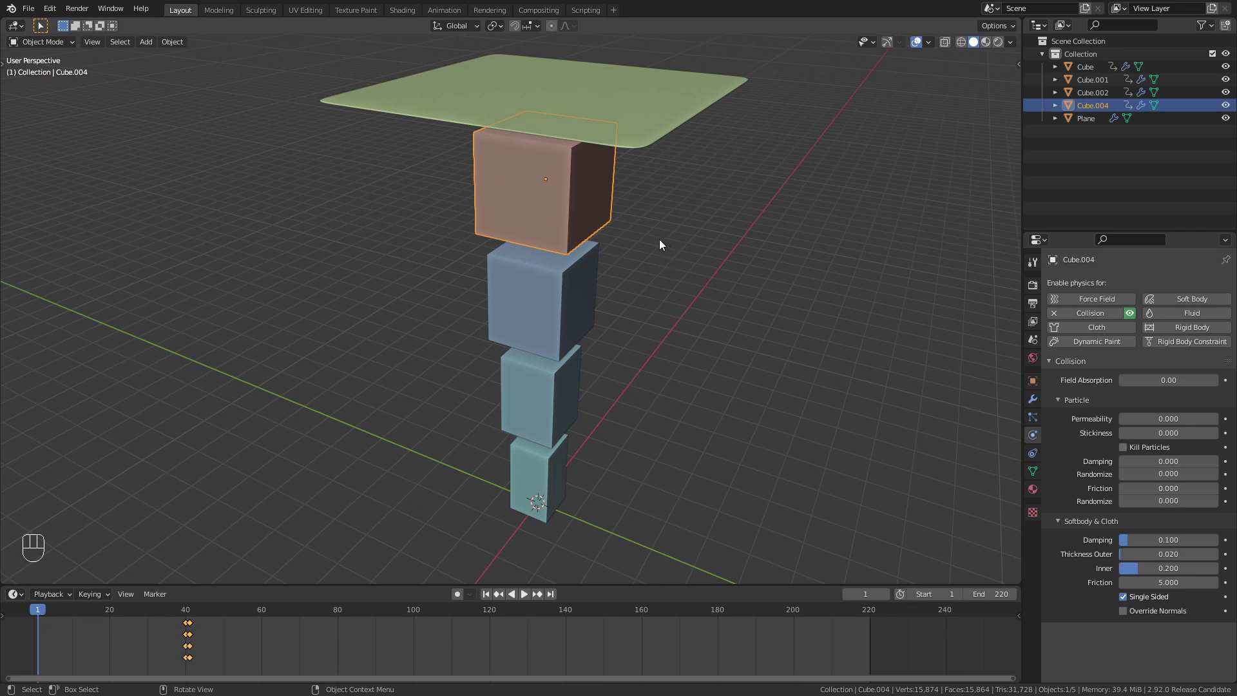
{"action": "left_click", "coordinate": [545, 408]}
{"action": "left_click", "coordinate": [549, 489]}
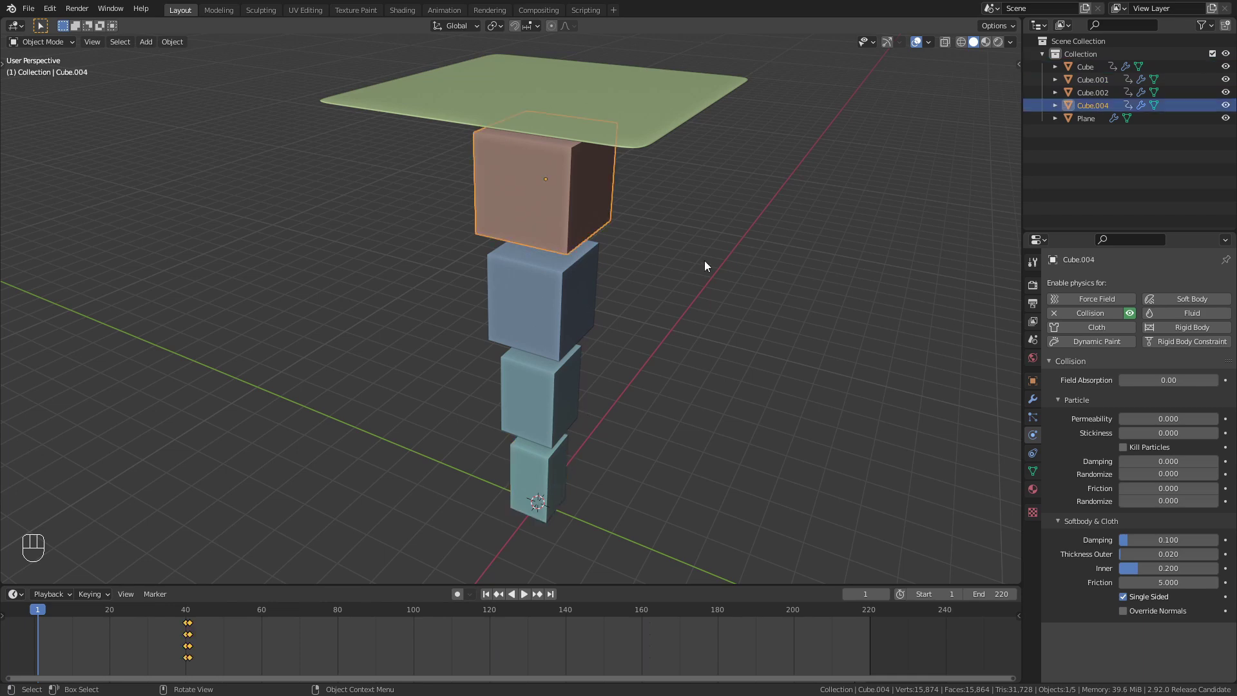
{"action": "left_click_drag", "start_coordinate": [533, 591], "coordinate": [583, 516]}
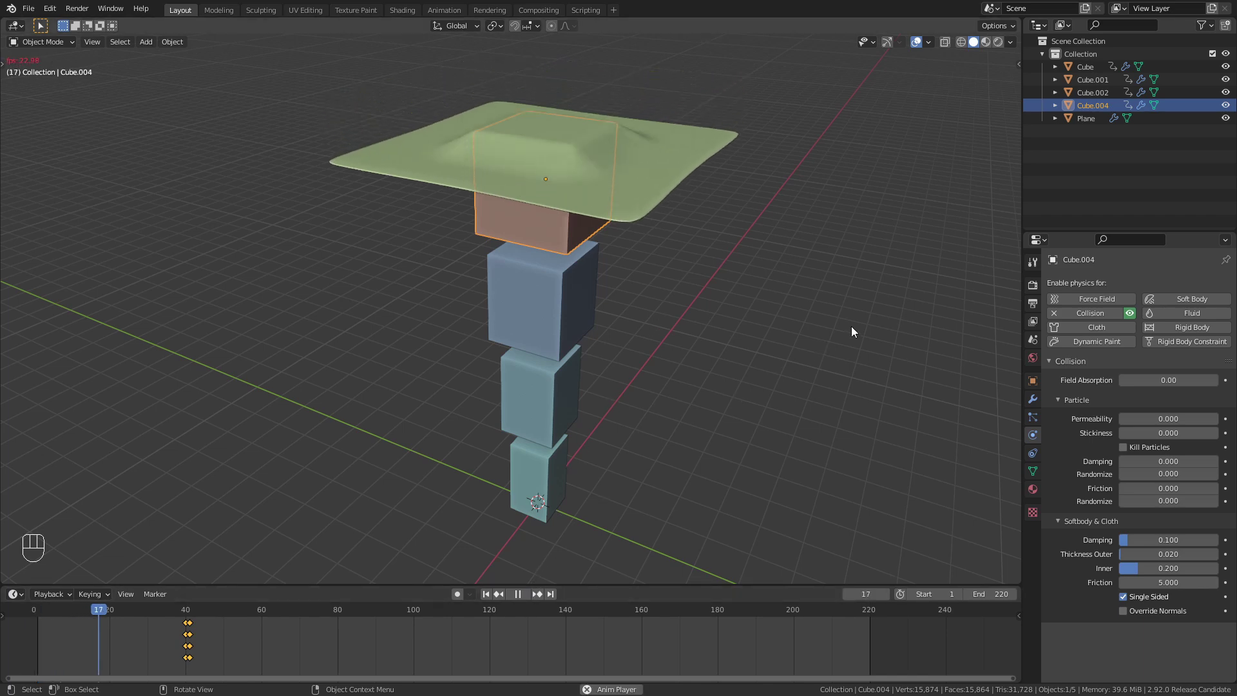